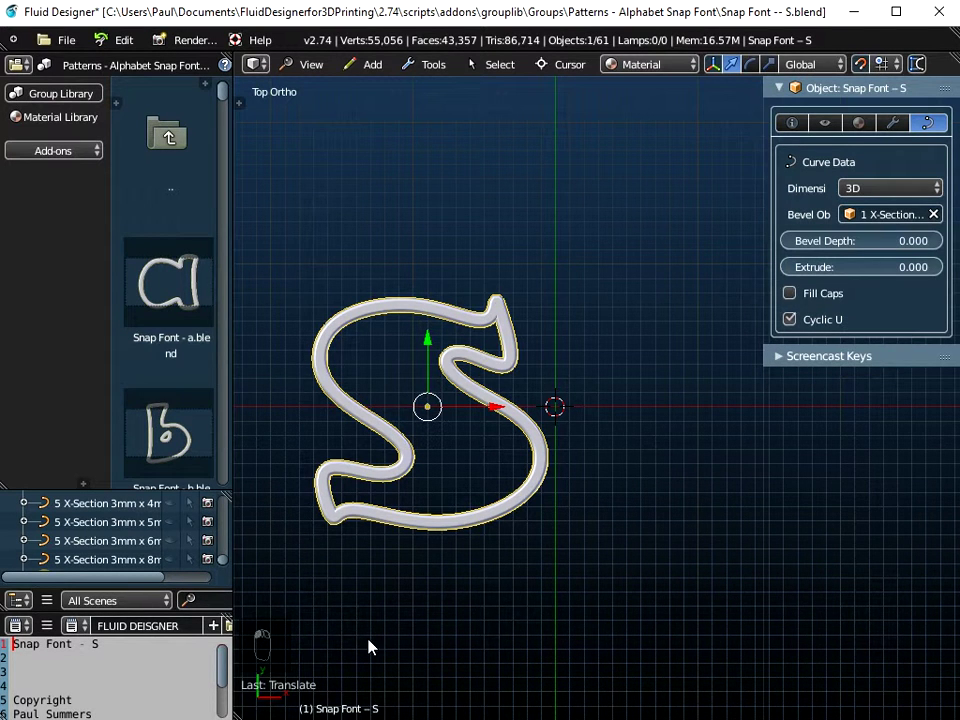
- Append the Snap Font U beside the S and duplicate the S 24 units to its right, spelling SUS
drag(433, 606, 78, 50)
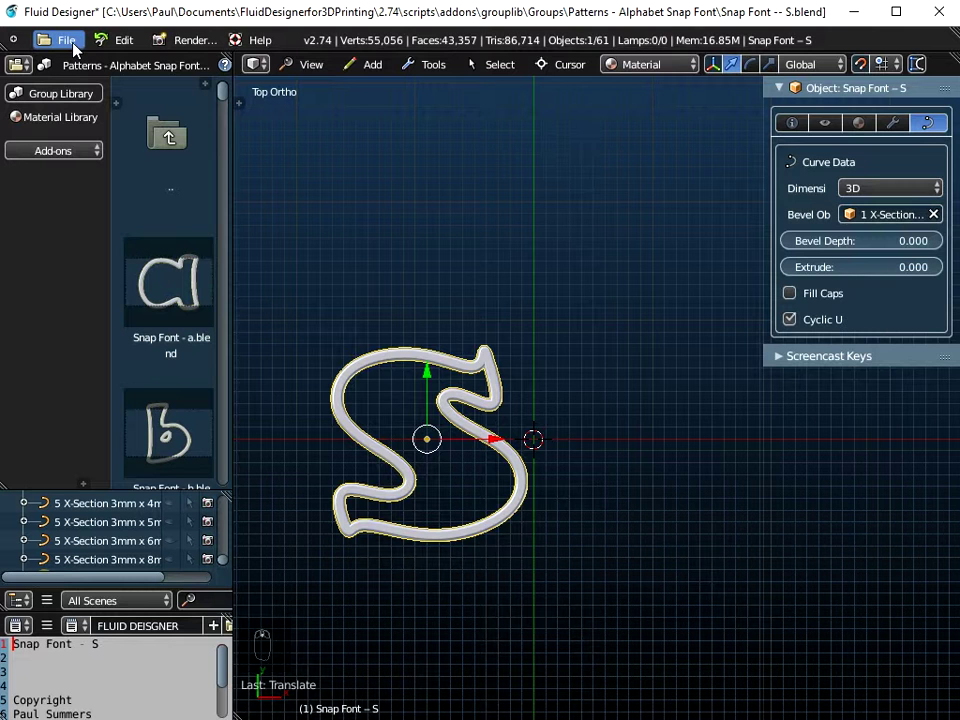
click(85, 46)
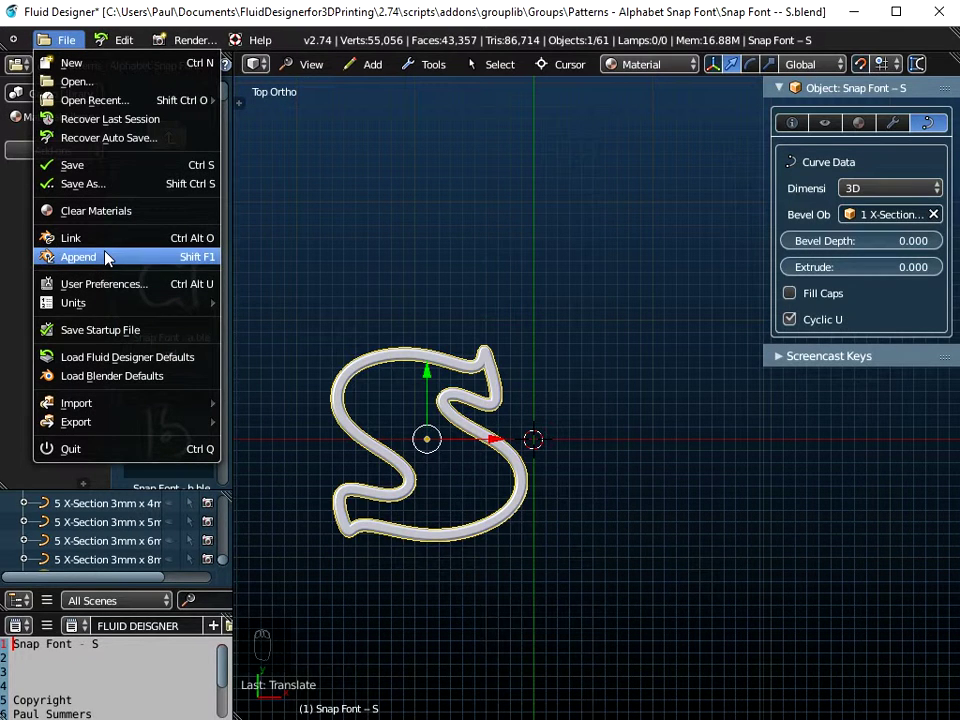
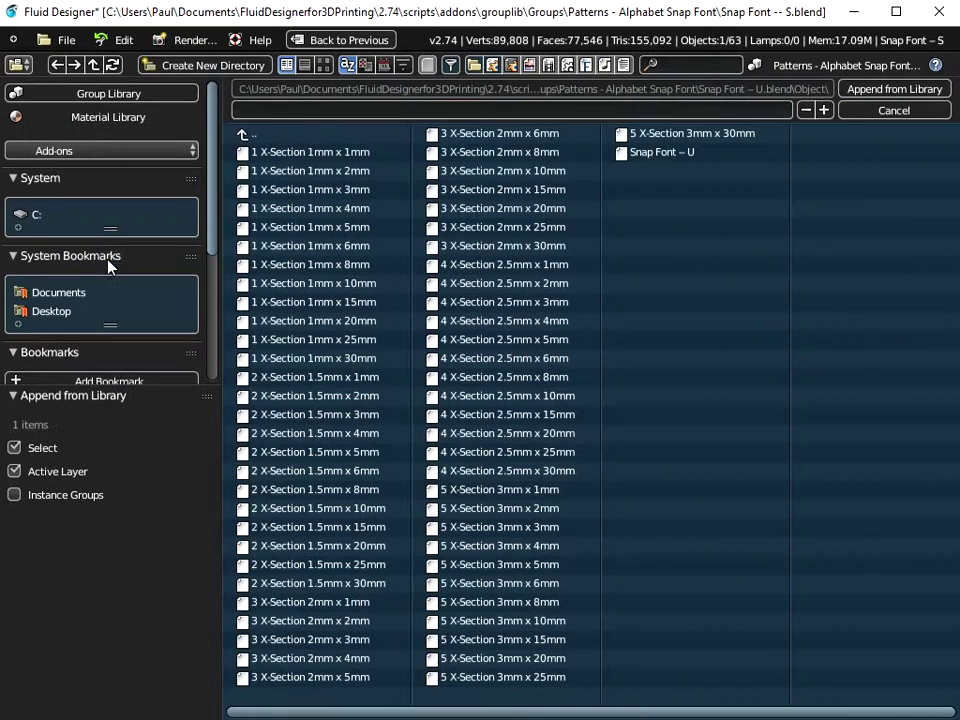
drag(848, 200, 464, 336)
drag(440, 60, 569, 123)
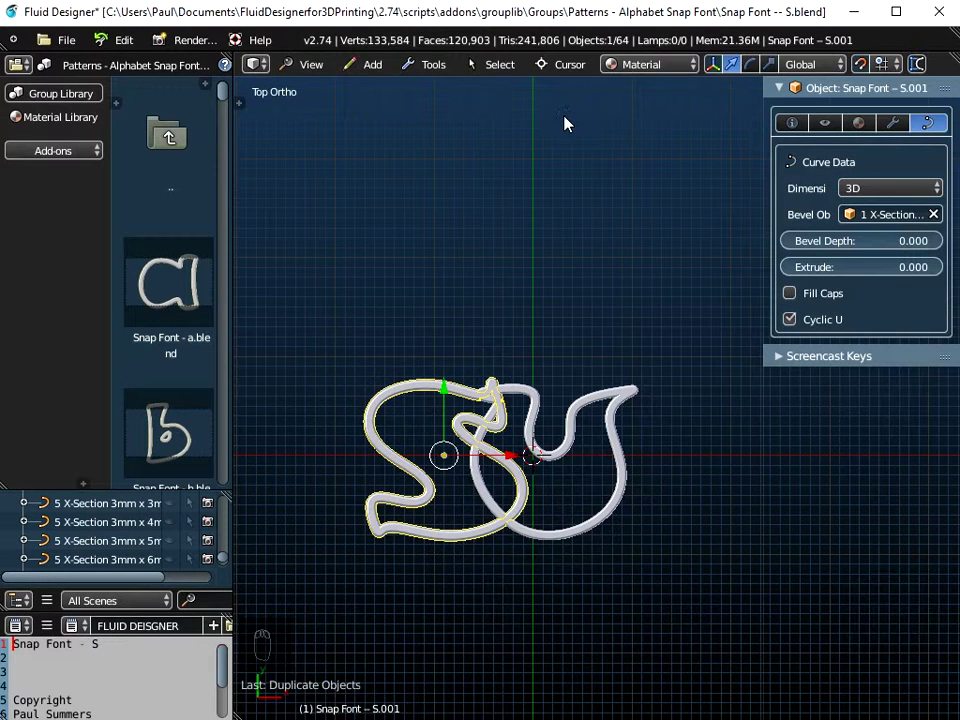
click(514, 459)
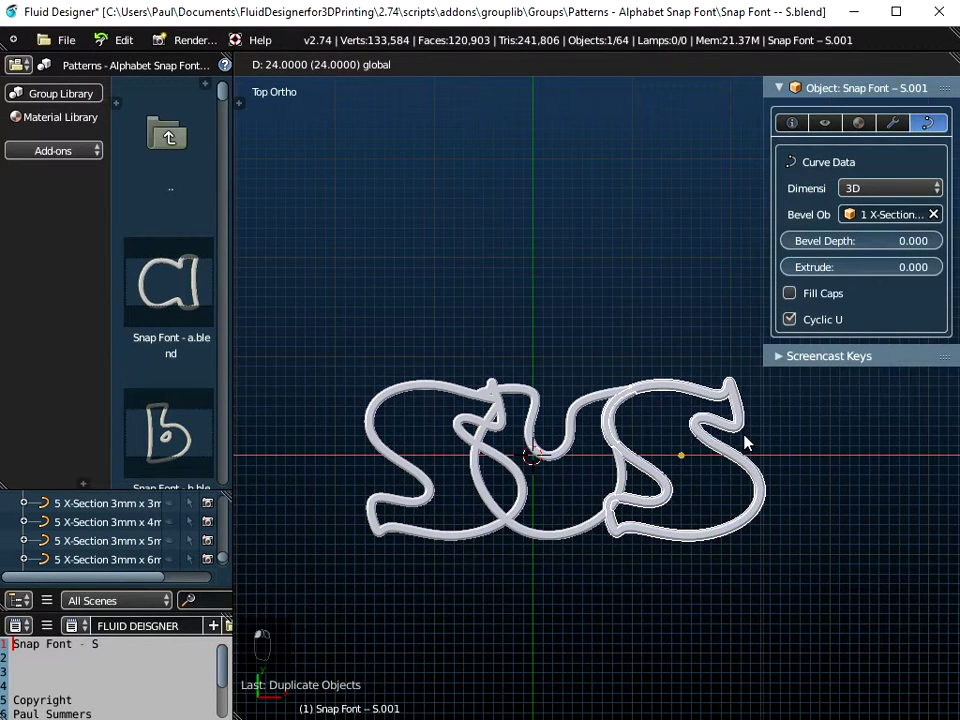
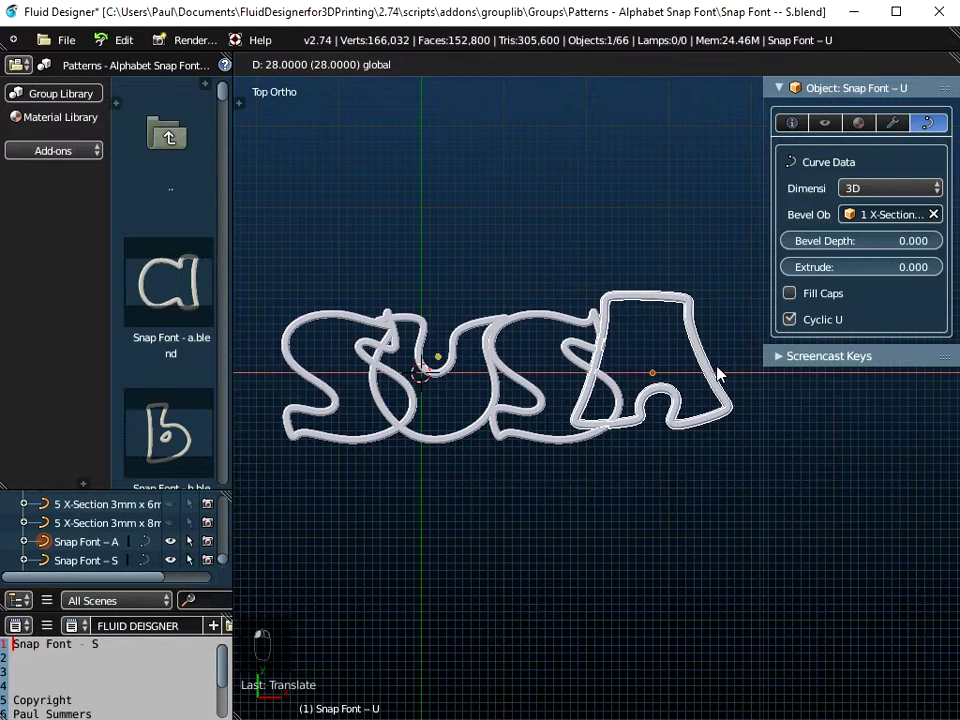
- Drop the appended A letter into place after SUS
click(661, 306)
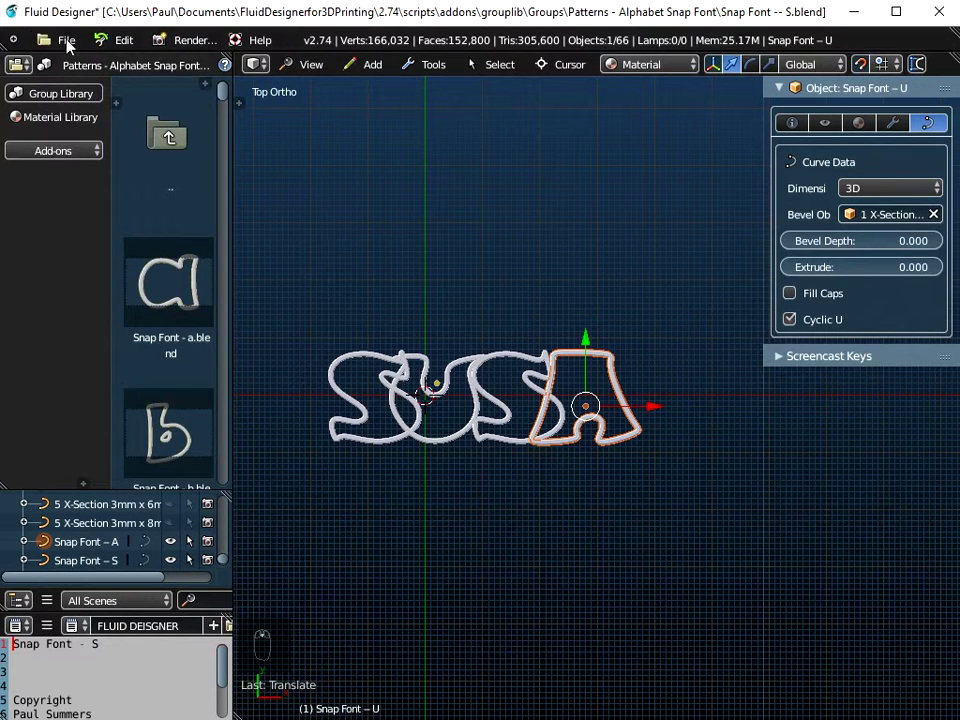
- Append the N after A, tighten the letter spacing, and select all five SUSAN letters
click(63, 48)
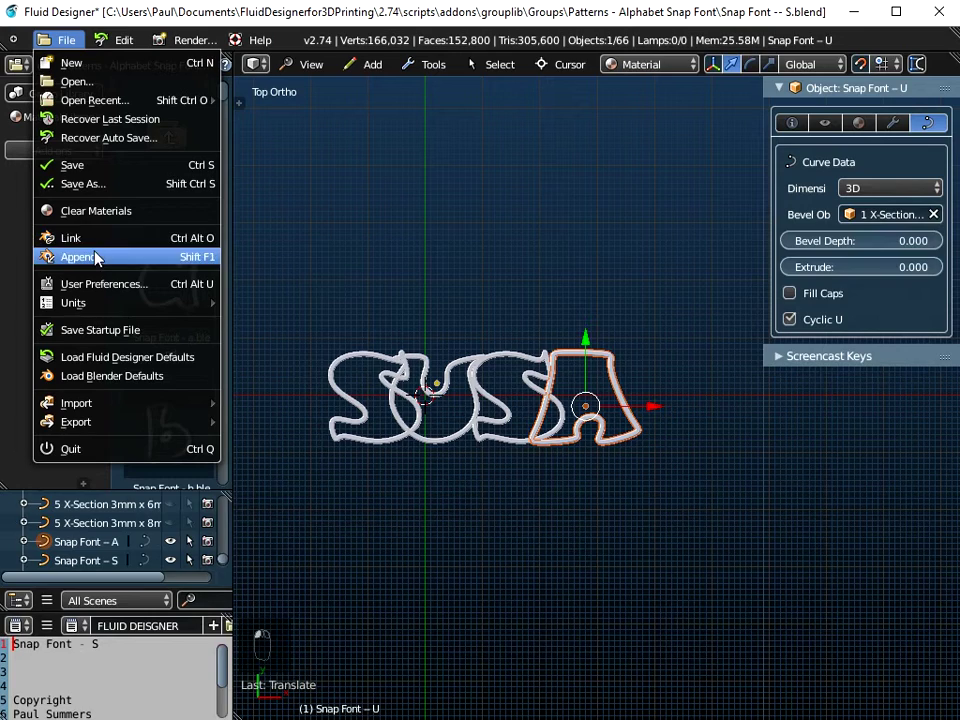
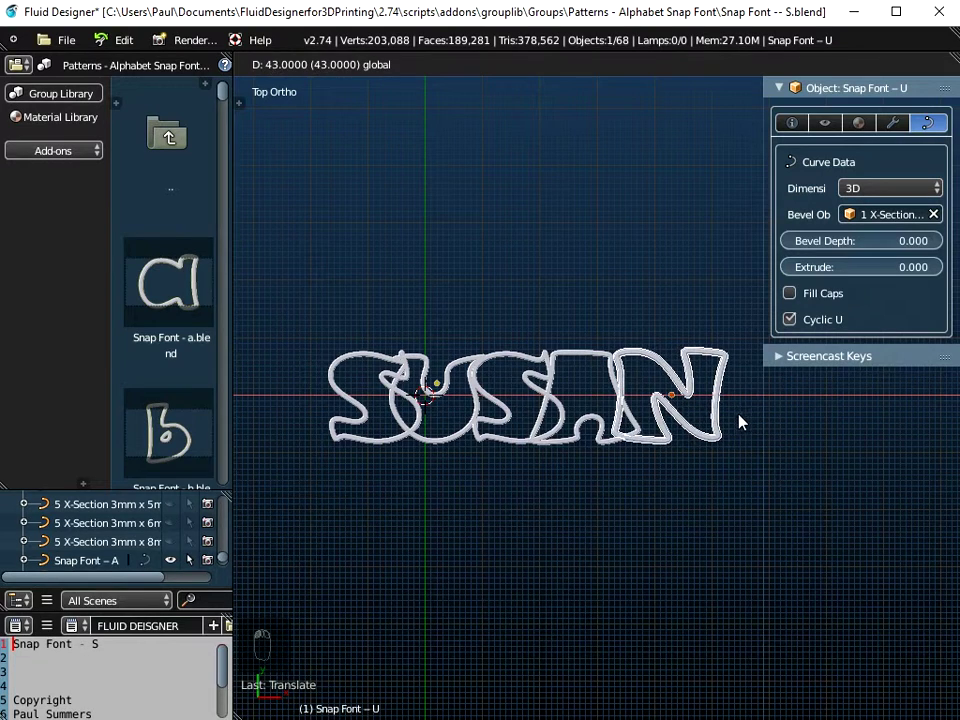
drag(646, 452, 707, 435)
click(707, 435)
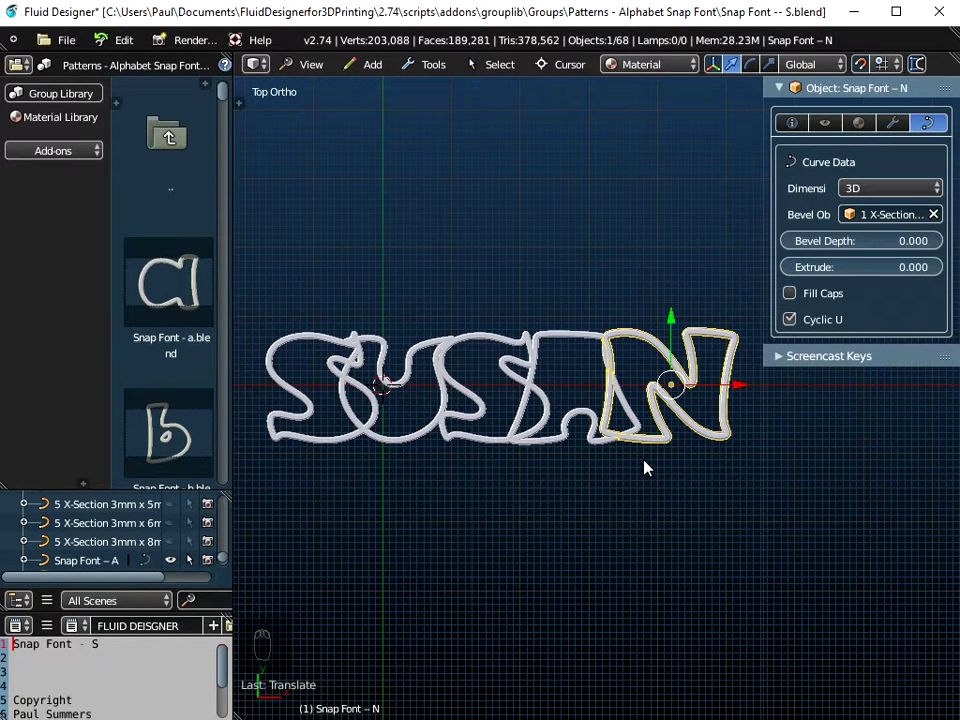
drag(131, 542, 591, 420)
drag(591, 420, 559, 178)
drag(110, 534, 318, 391)
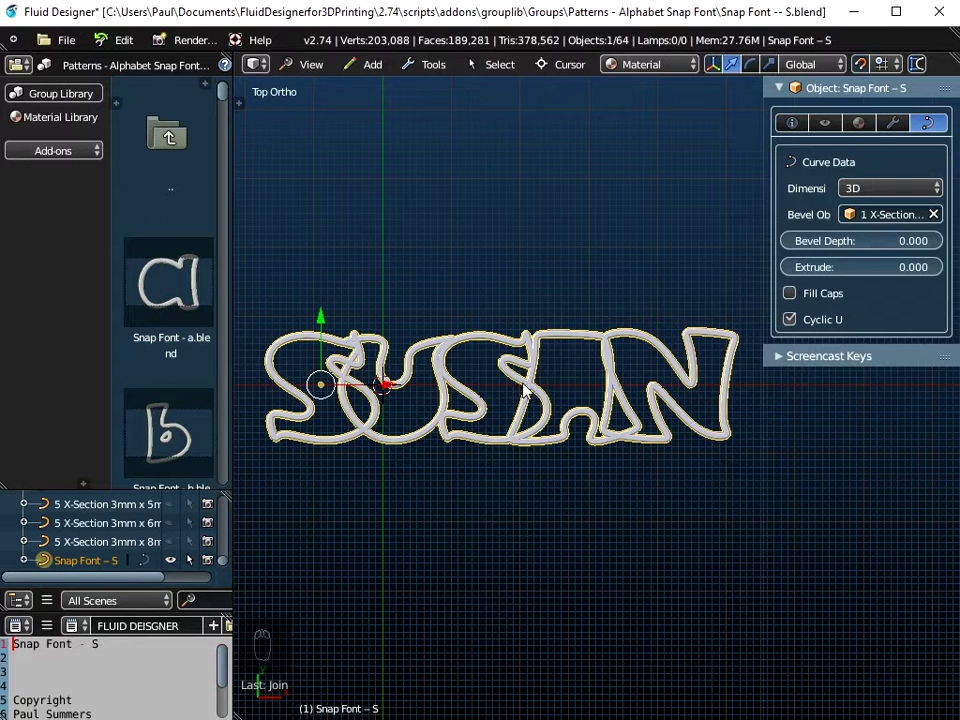
- Snap the joined SUSAN curve so its origin sits at the world origin
click(436, 65)
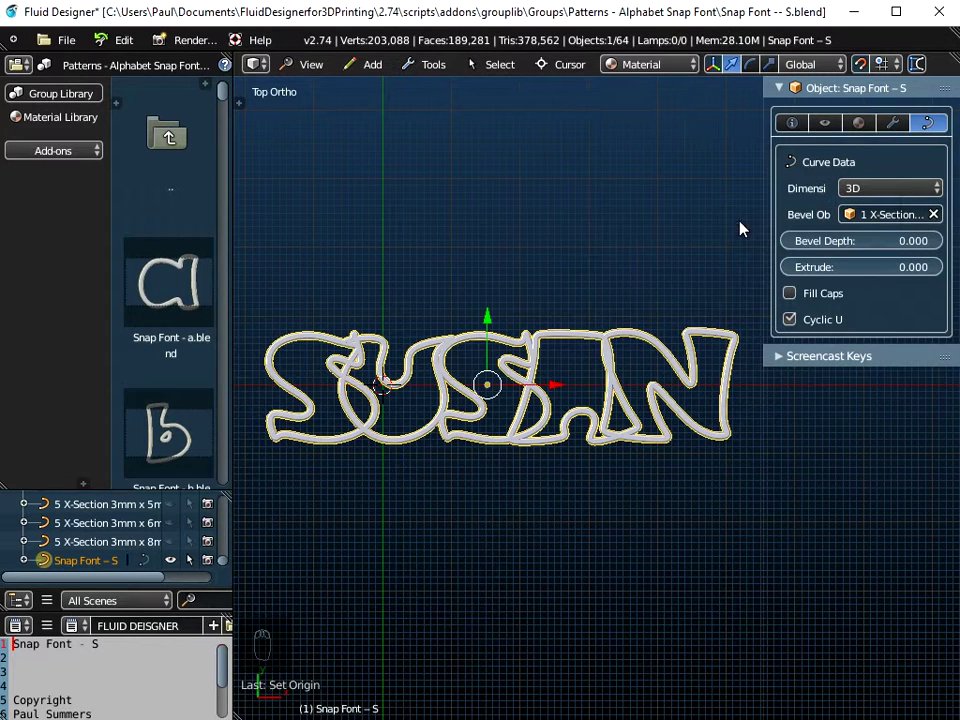
drag(481, 397, 587, 380)
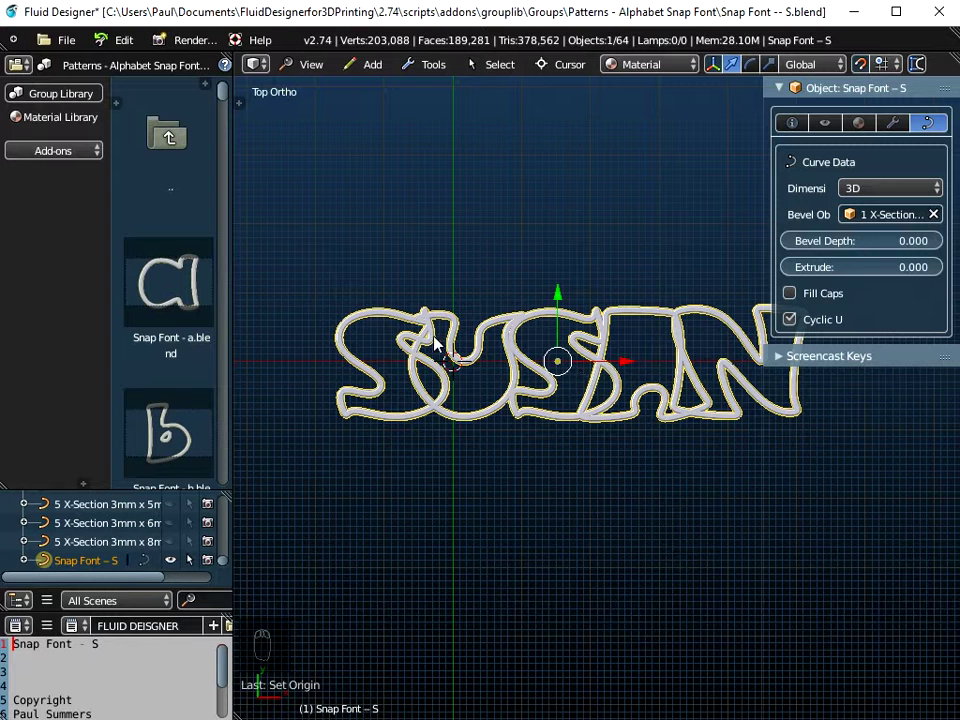
click(569, 67)
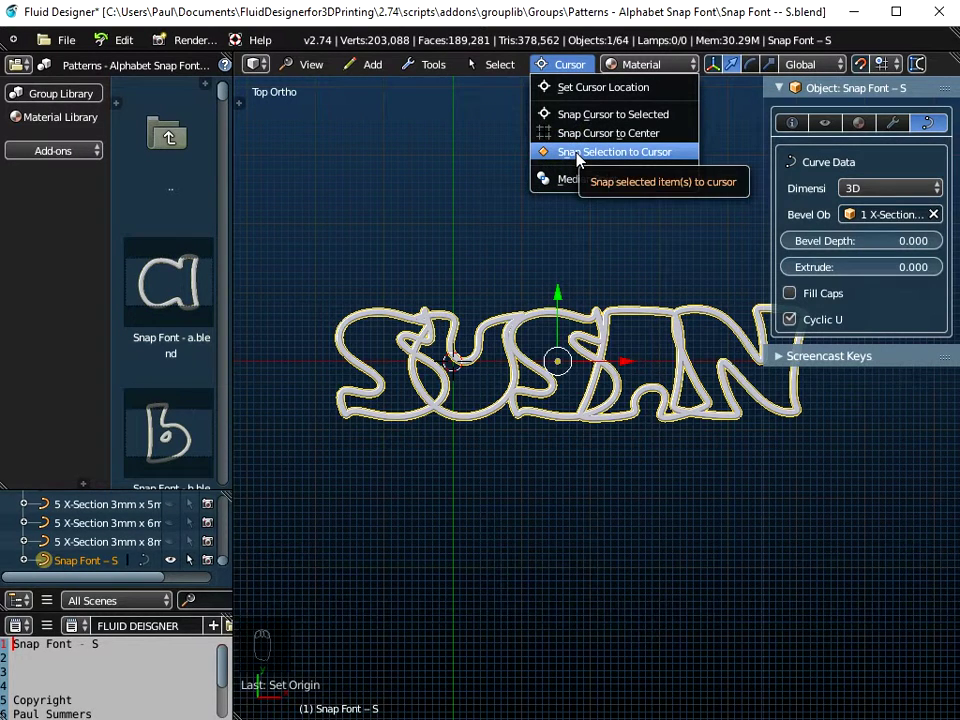
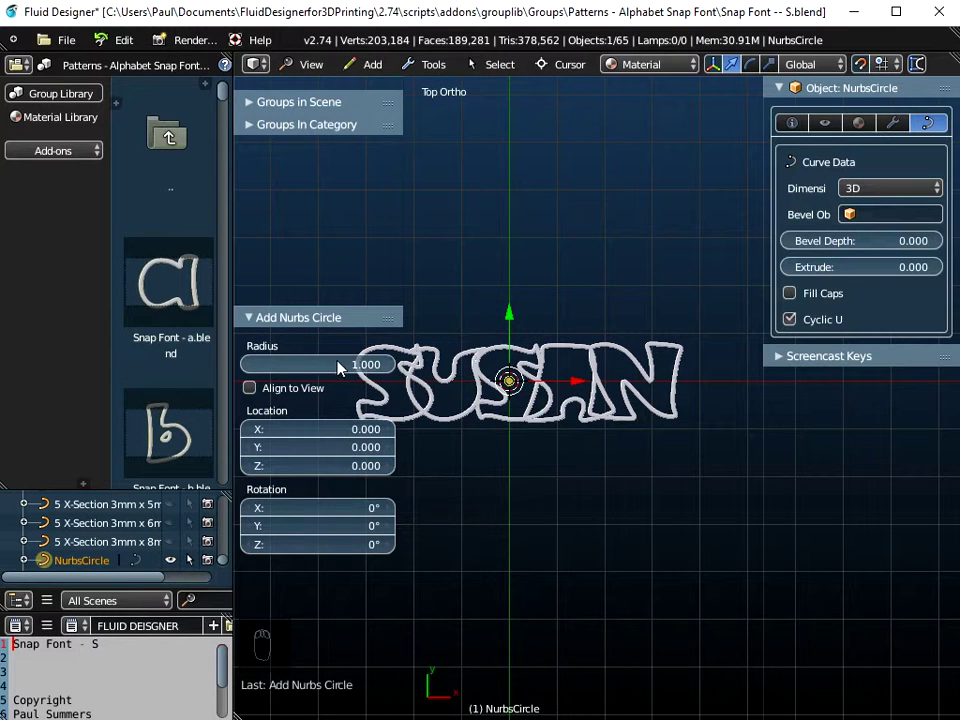
- Add a NURBS circle at the origin over the name and raise its radius to 8
drag(517, 386, 523, 385)
drag(523, 376, 256, 367)
click(256, 367)
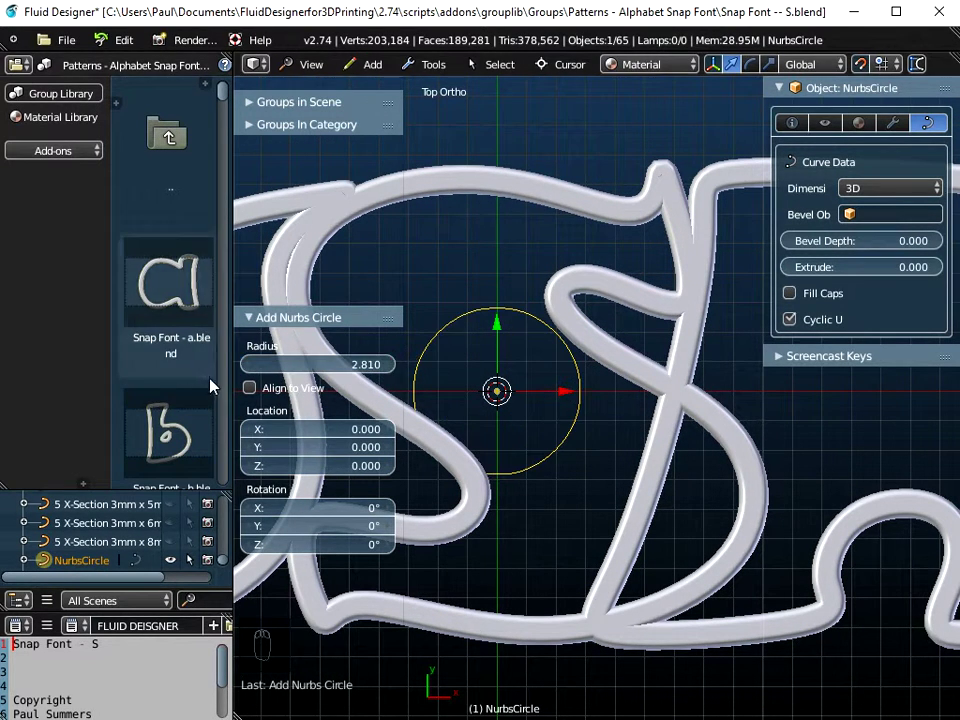
click(274, 374)
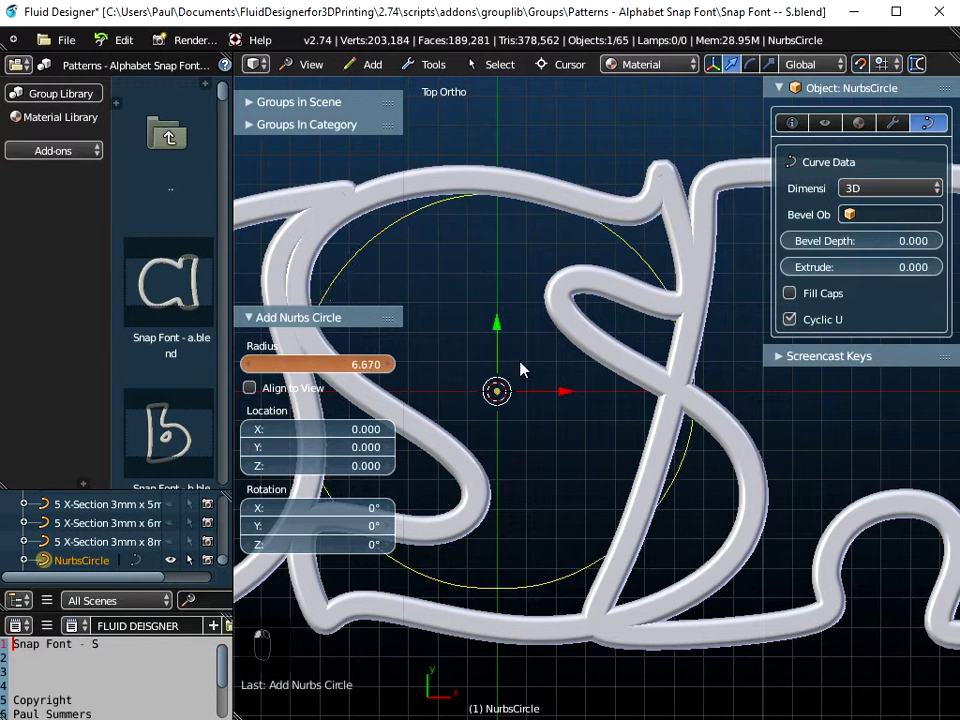
click(286, 374)
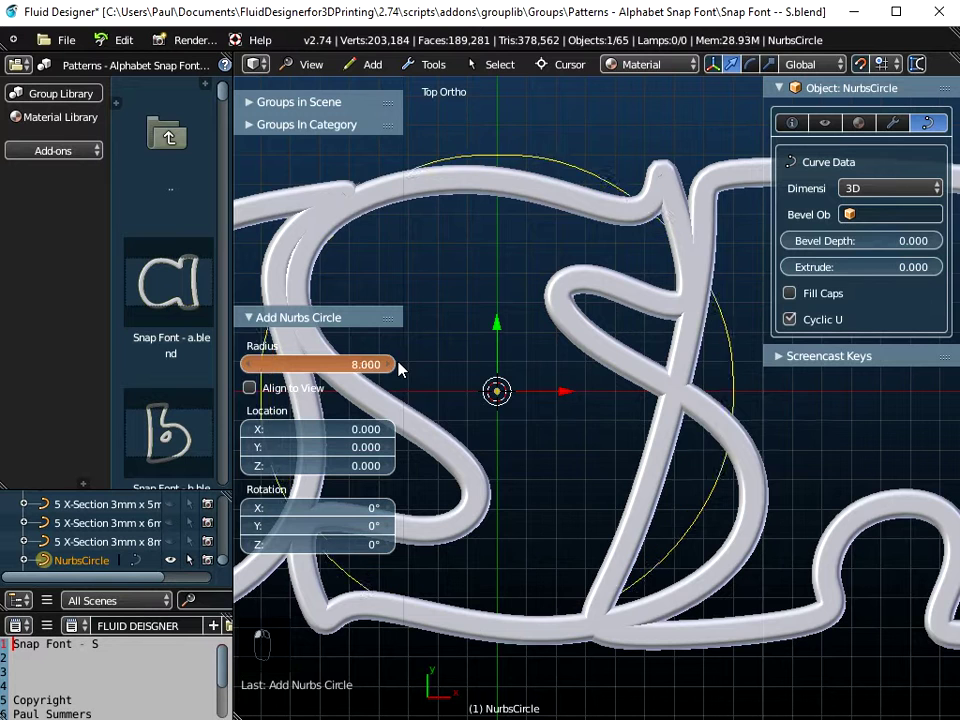
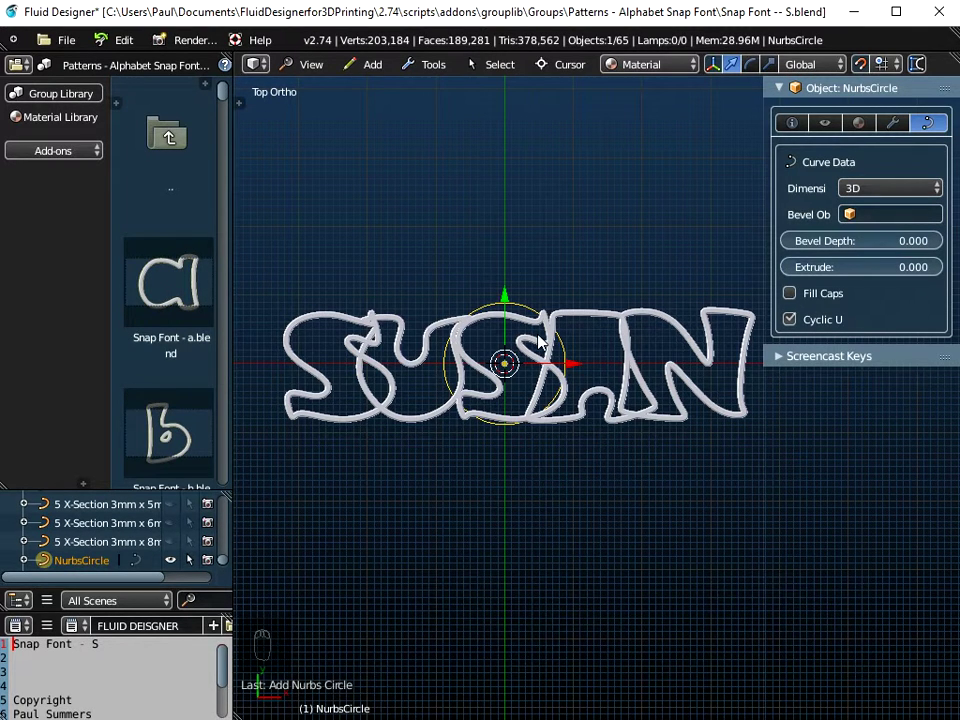
- Scale the circle's points along X into an oval enclosing all of SUSAN
key(Tab)
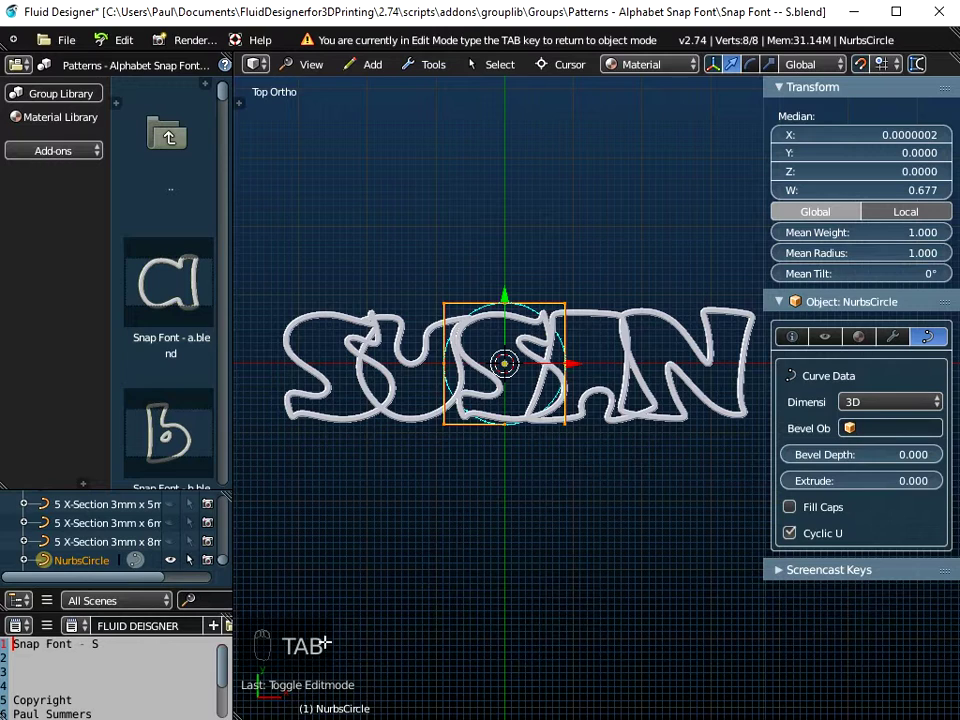
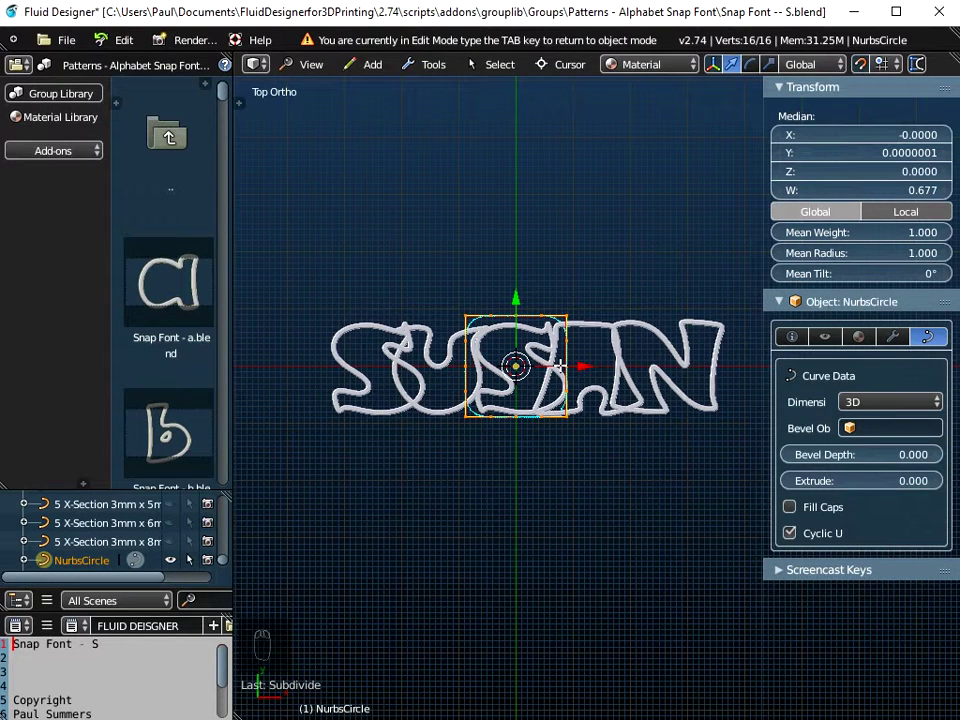
key(s)
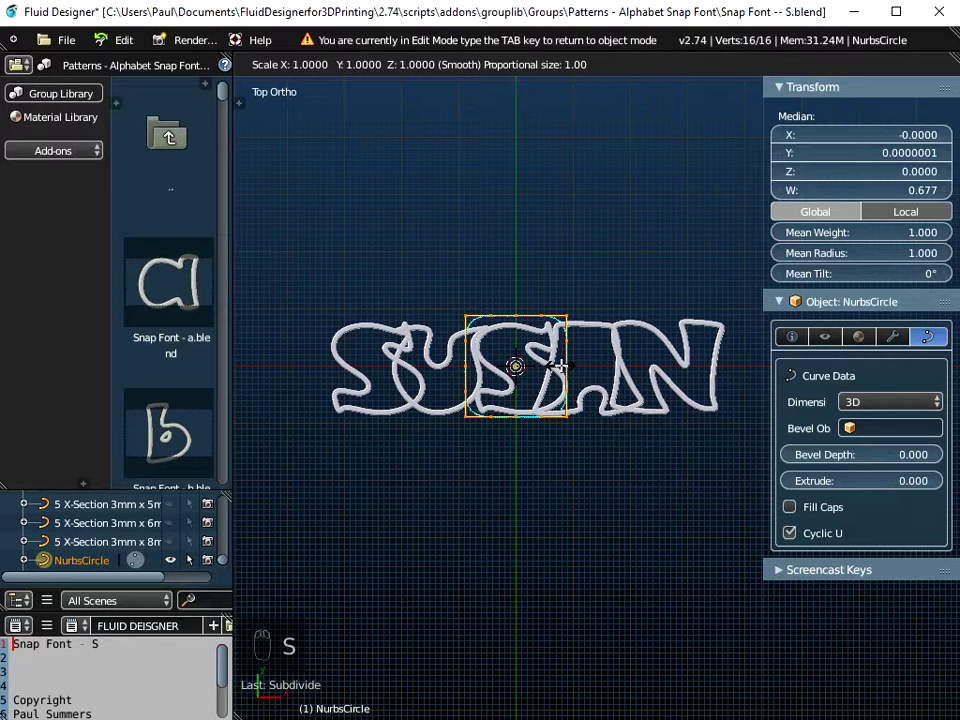
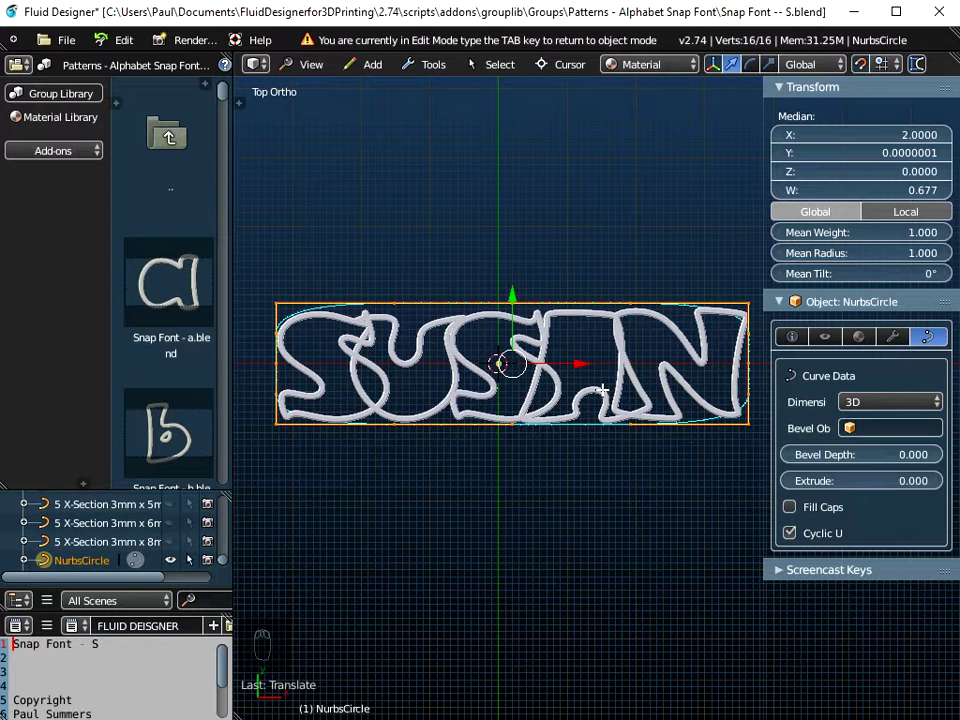
key(Tab)
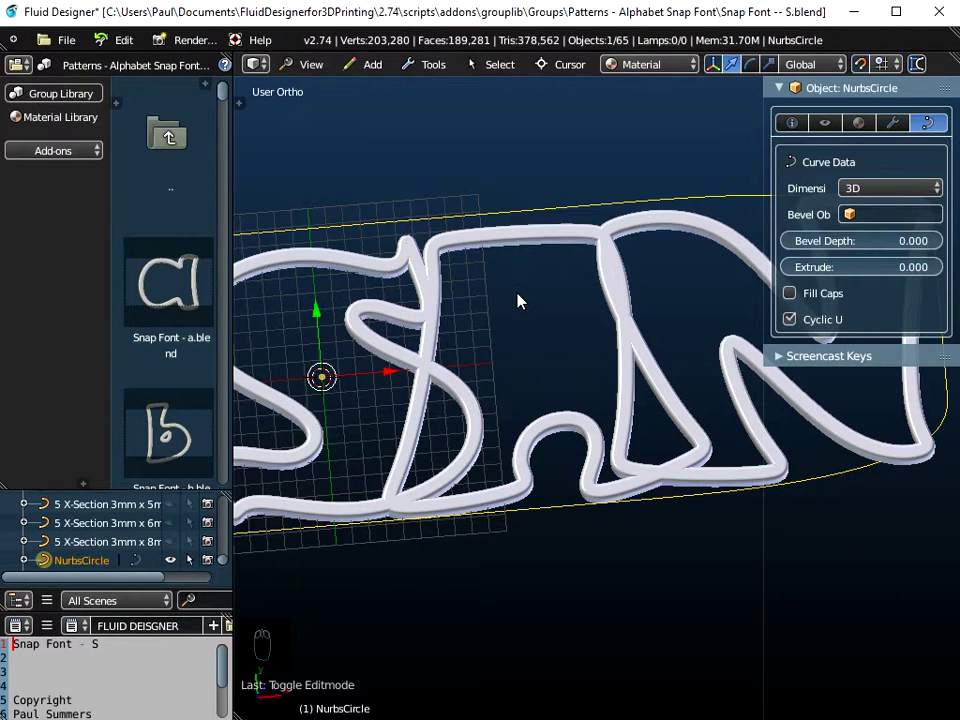
- Join the oval with the SUSAN lettering into one tubular-bordered curve and return to Top view
click(534, 244)
drag(613, 410, 446, 63)
click(446, 63)
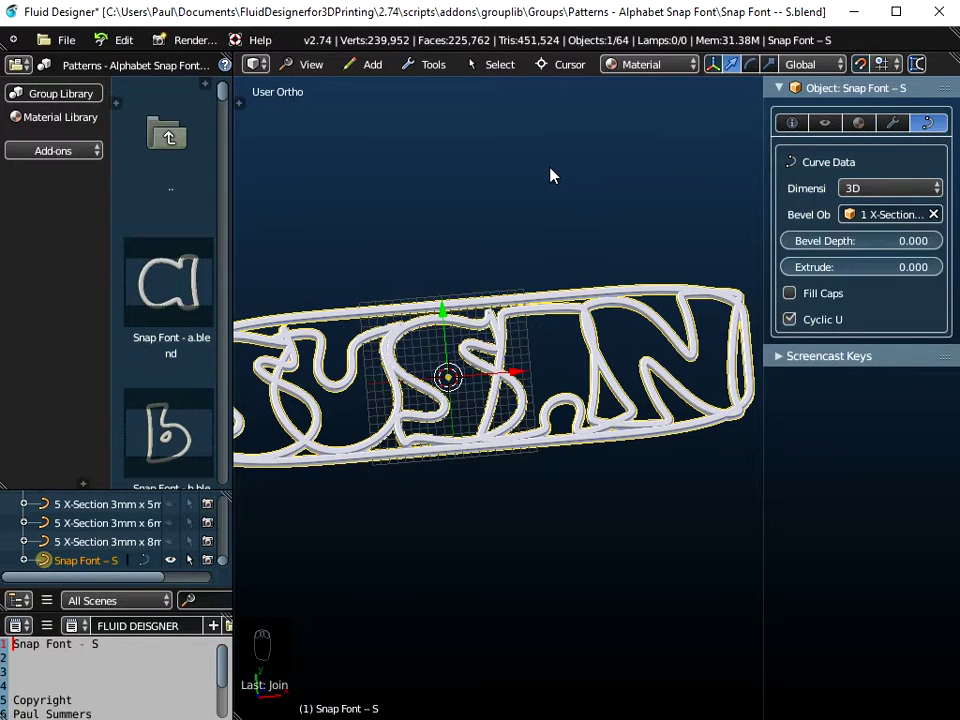
drag(80, 538, 528, 457)
click(320, 81)
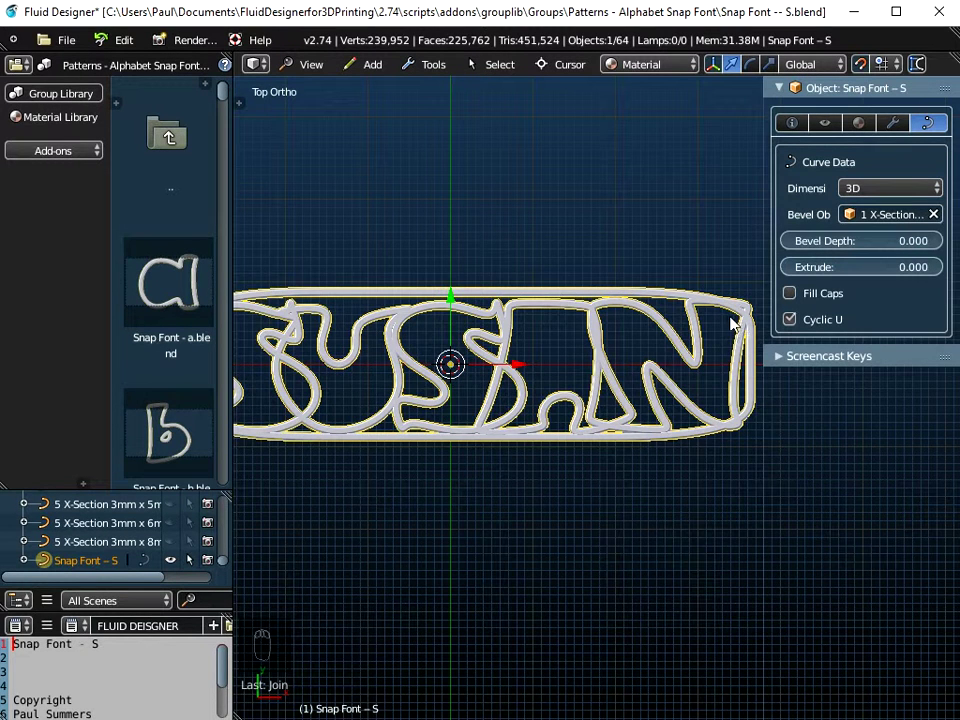
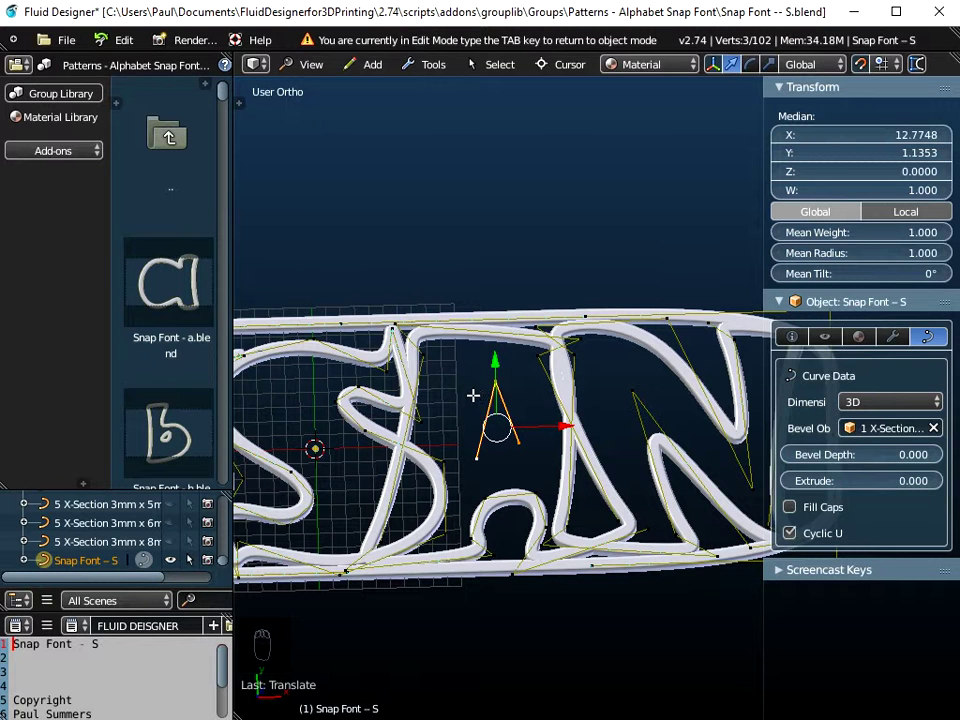
- Delete the three stray control points poking into the A, leaving 99 points
key(x)
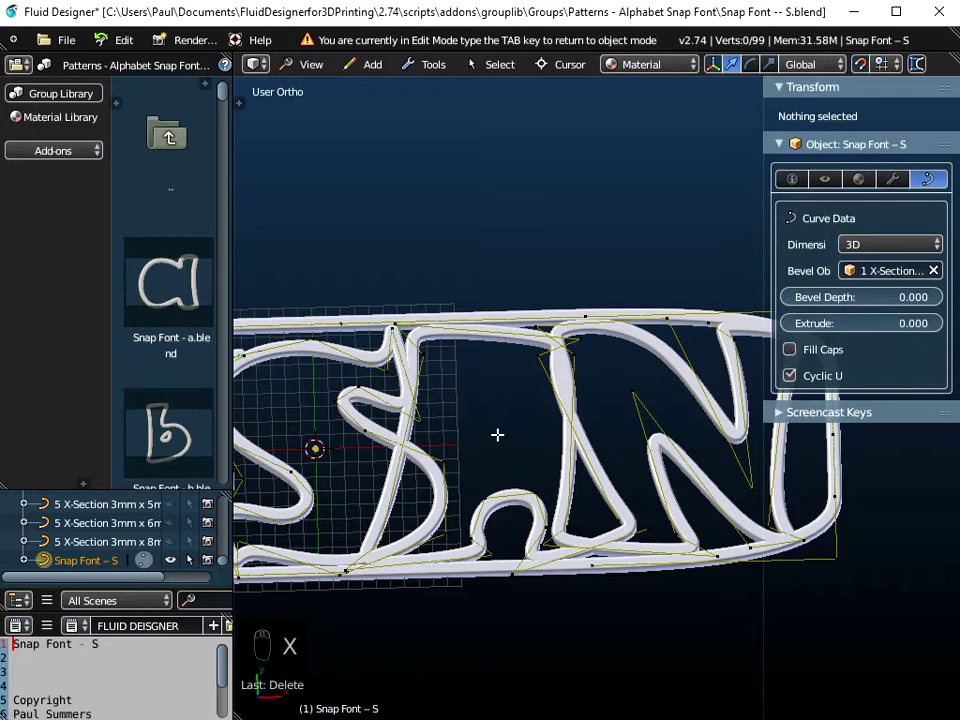
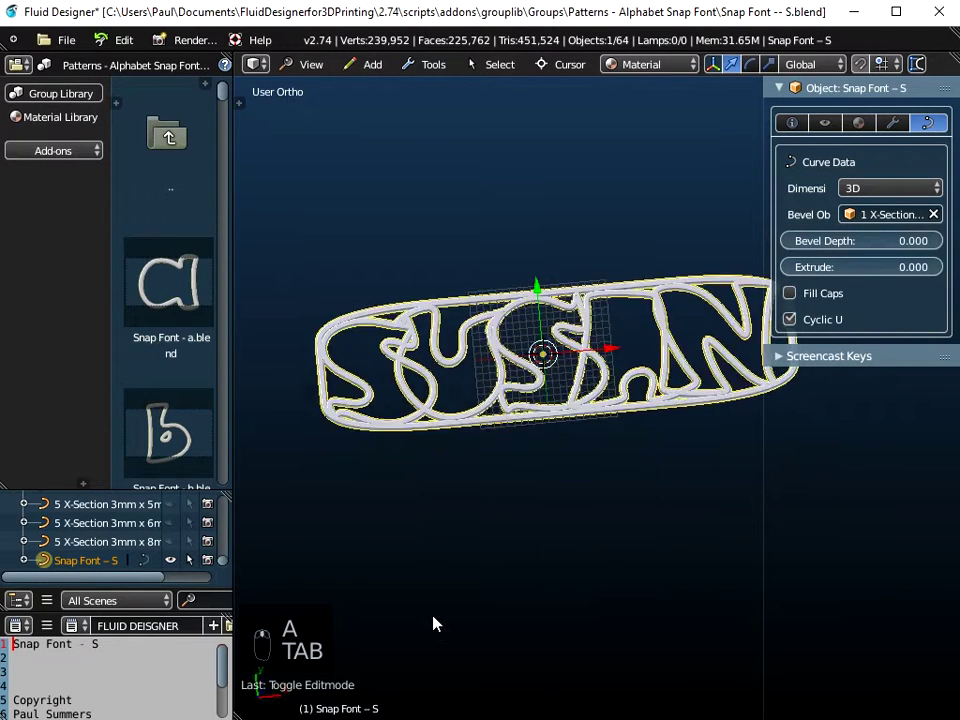
- Switch to the Top viewpoint over the finished name plate
click(321, 69)
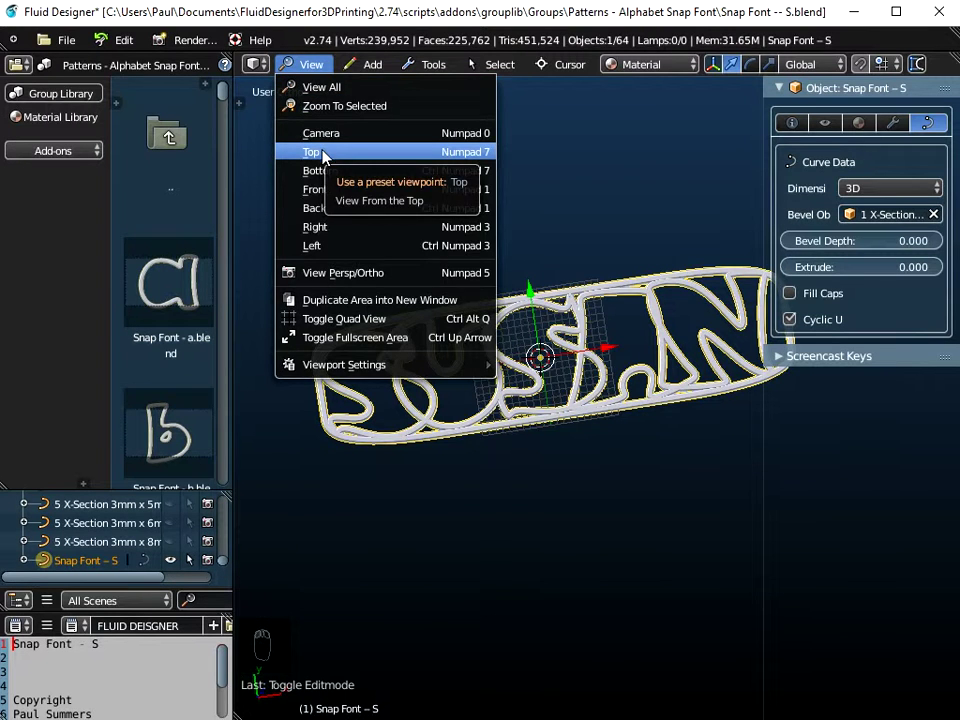
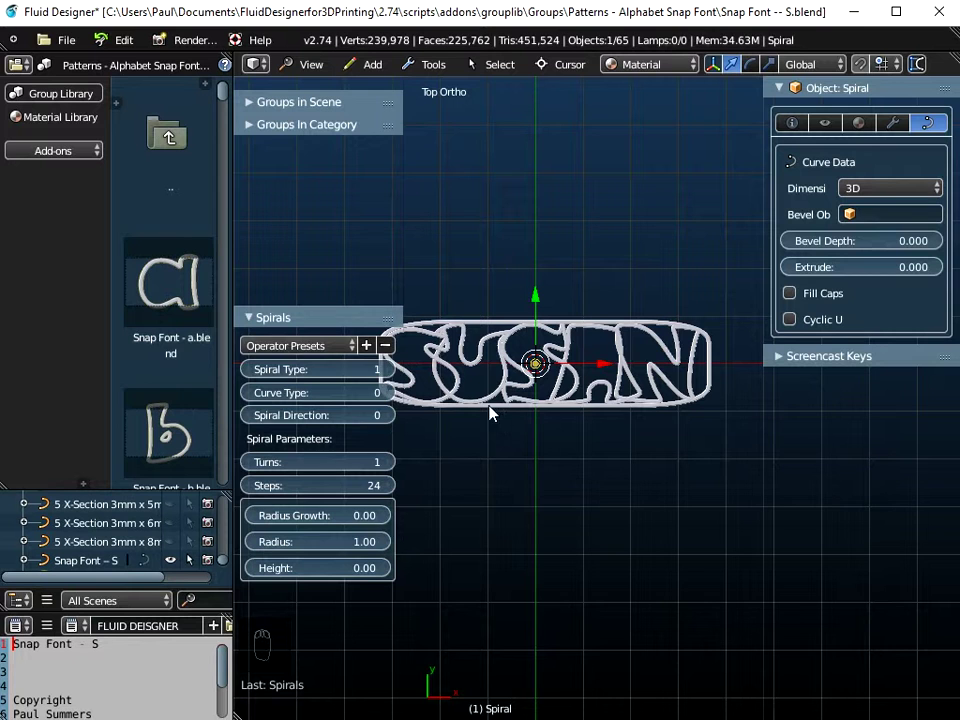
- Add a spiral of radius 9 with 360 steps around the first S, height about 3.48
middle_click(555, 364)
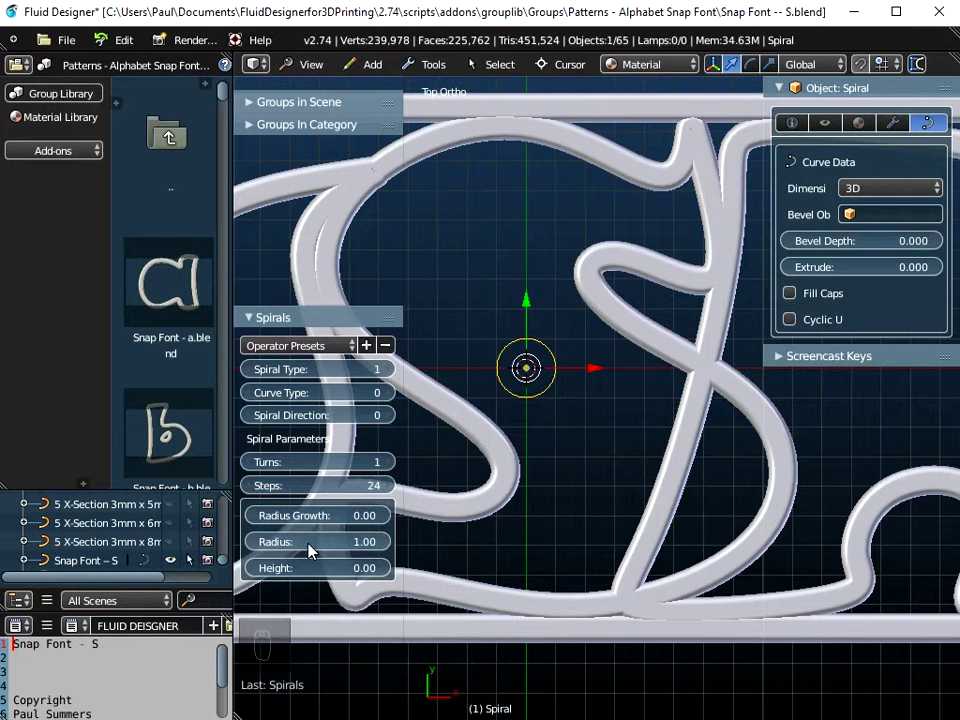
click(314, 550)
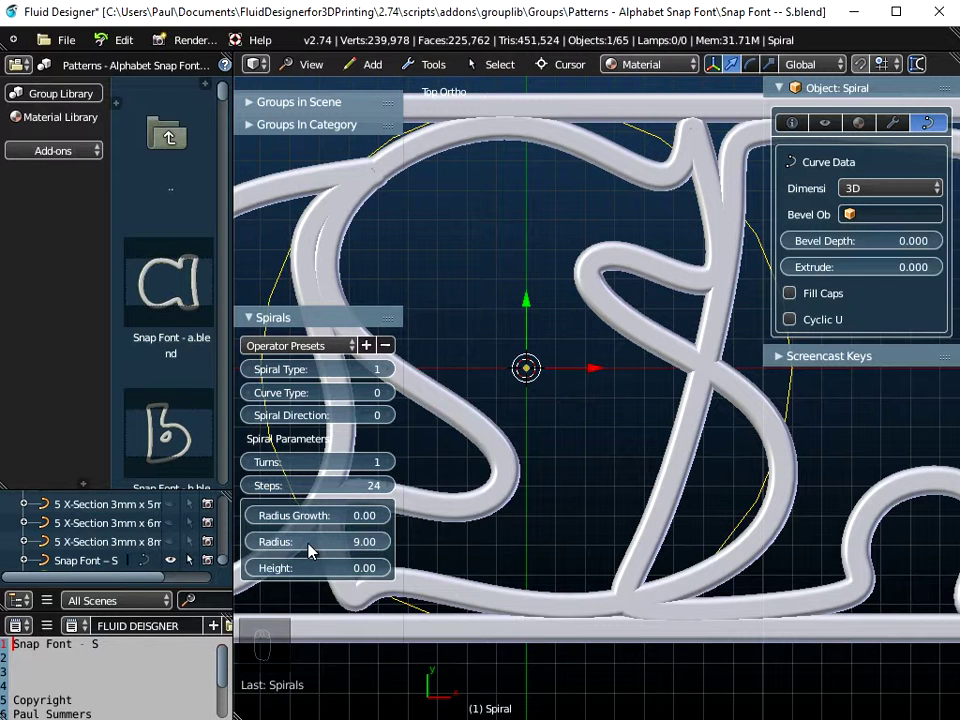
drag(530, 429, 711, 360)
scroll(up, 3)
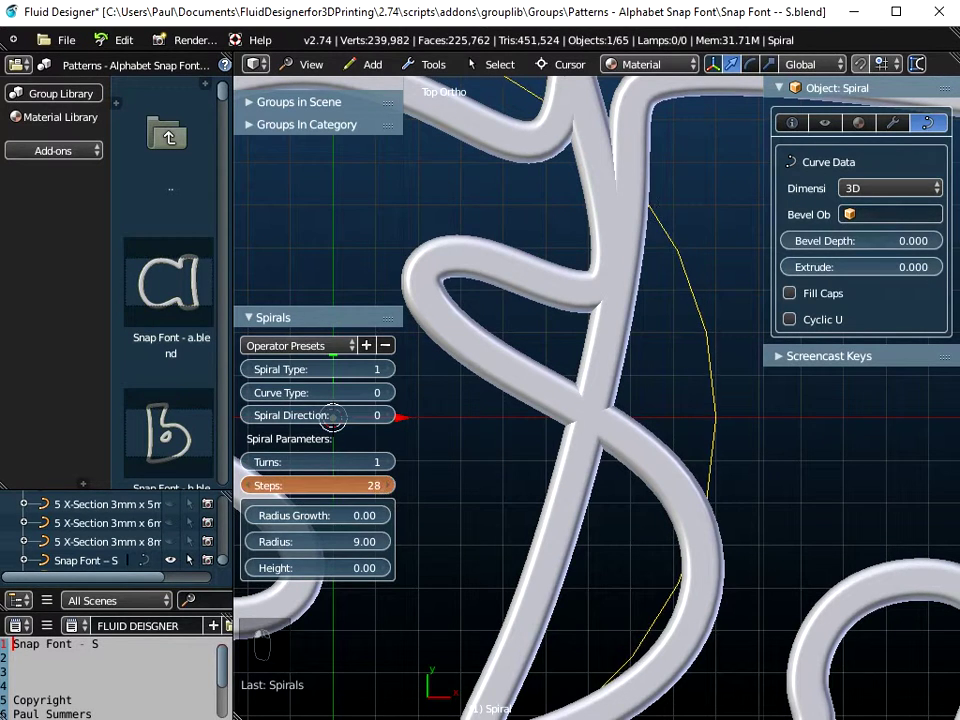
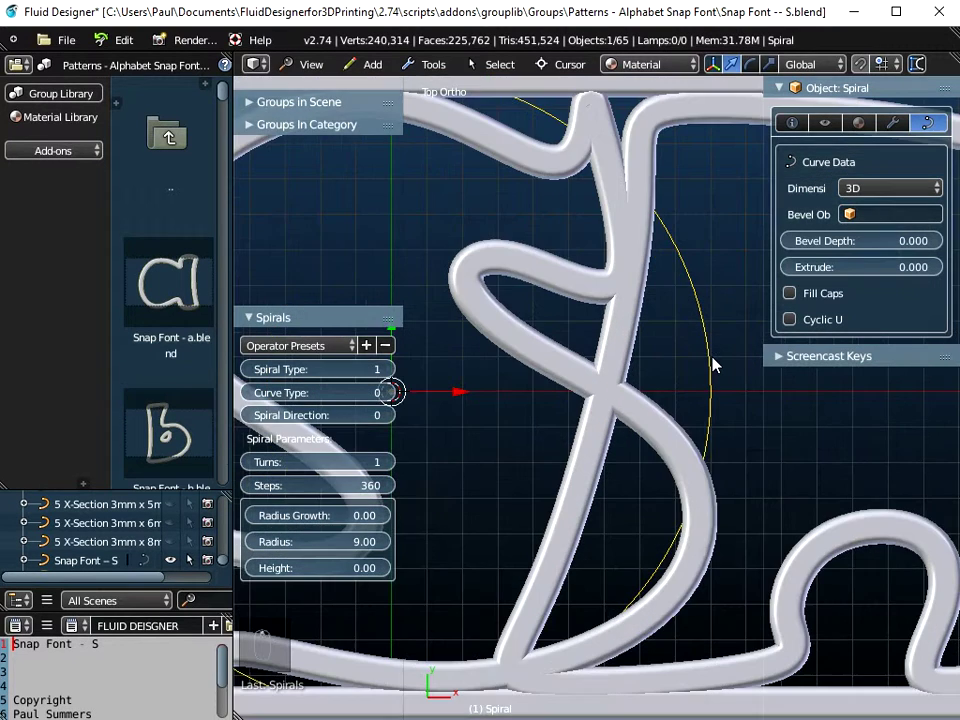
drag(597, 462, 599, 432)
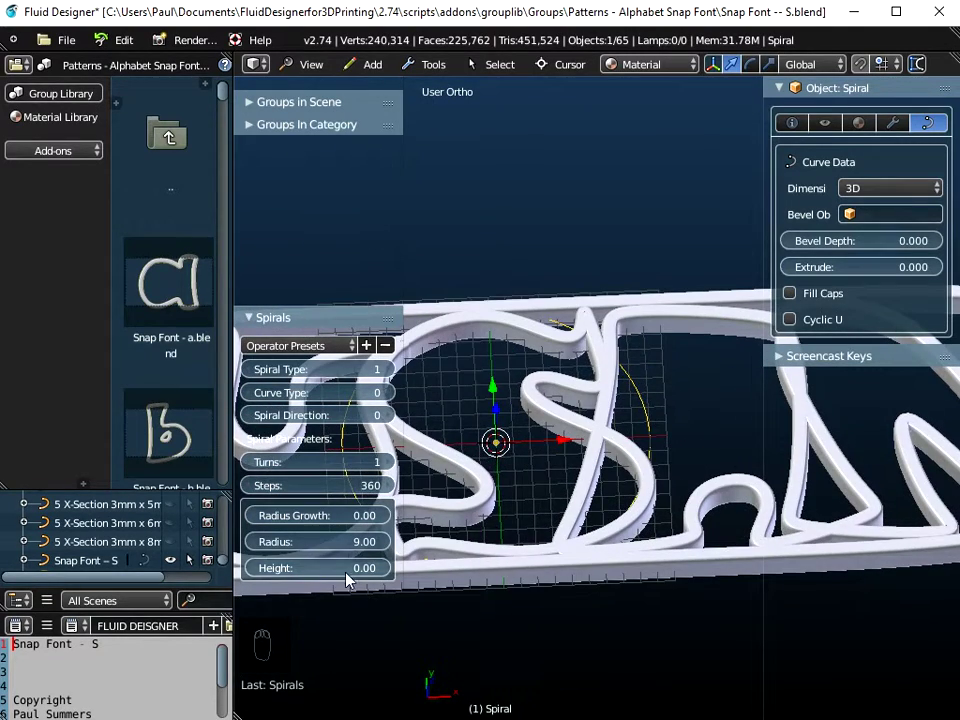
click(301, 572)
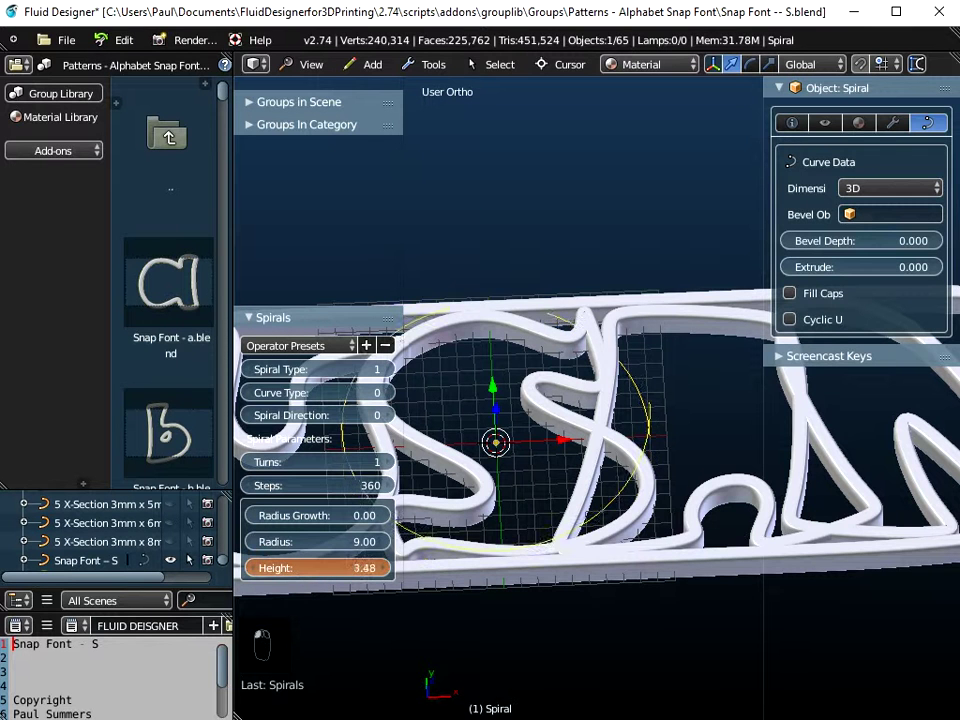
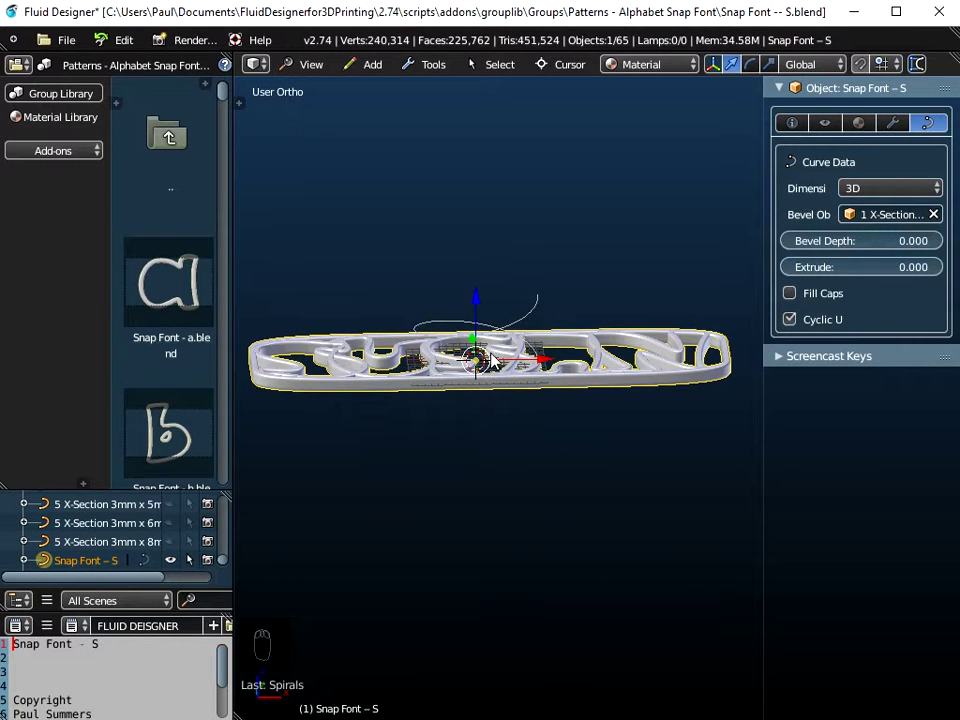
- Start rotating the SUSAN plate about the global X axis toward upright, then cancel the rotation
drag(591, 383, 586, 368)
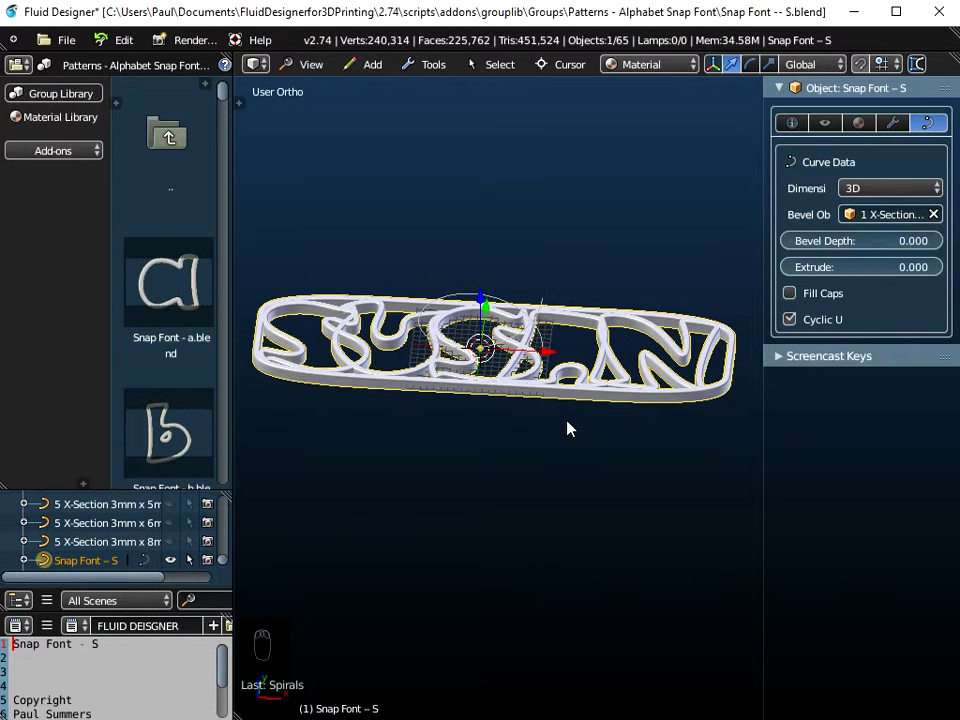
key(r)
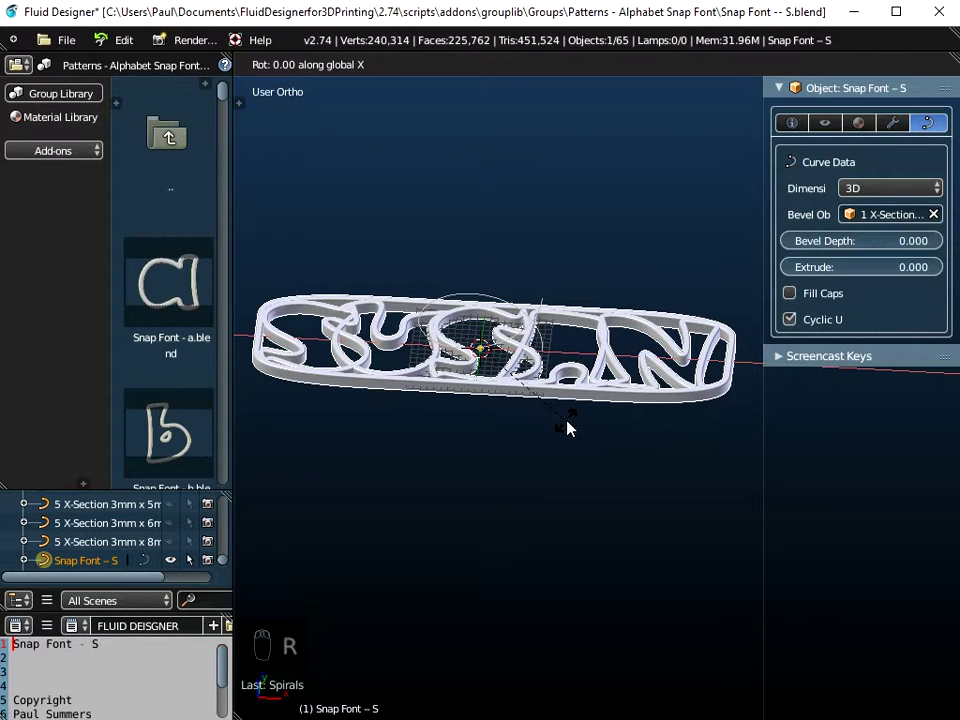
drag(574, 486, 579, 611)
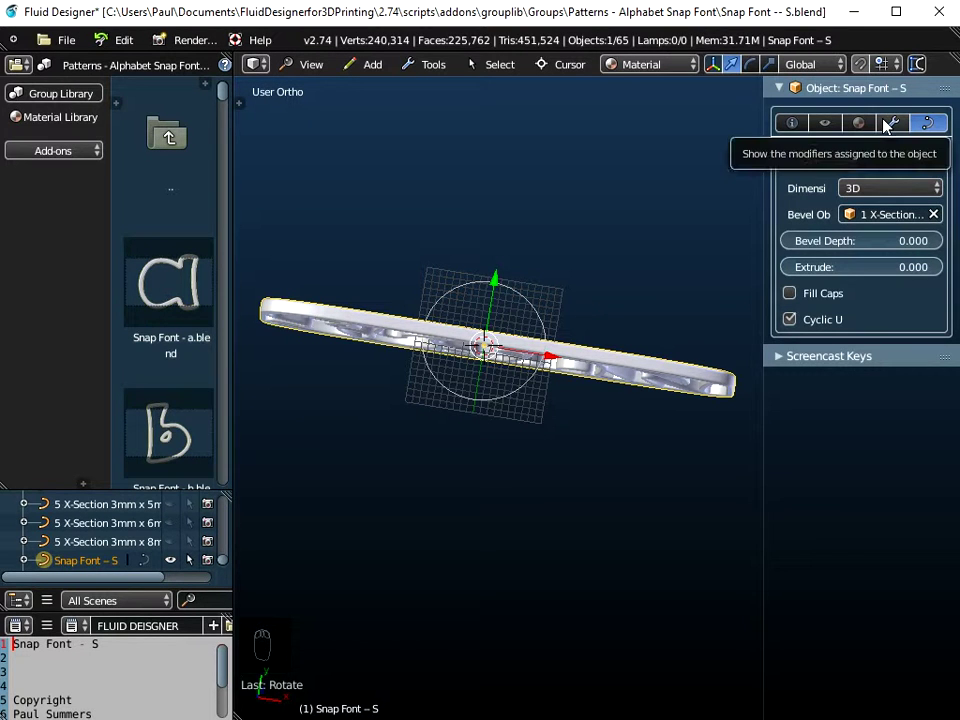
- Add a Curve modifier to the plate with Object Spiral and Deformation Axis X, curling it into a band
drag(899, 132, 824, 243)
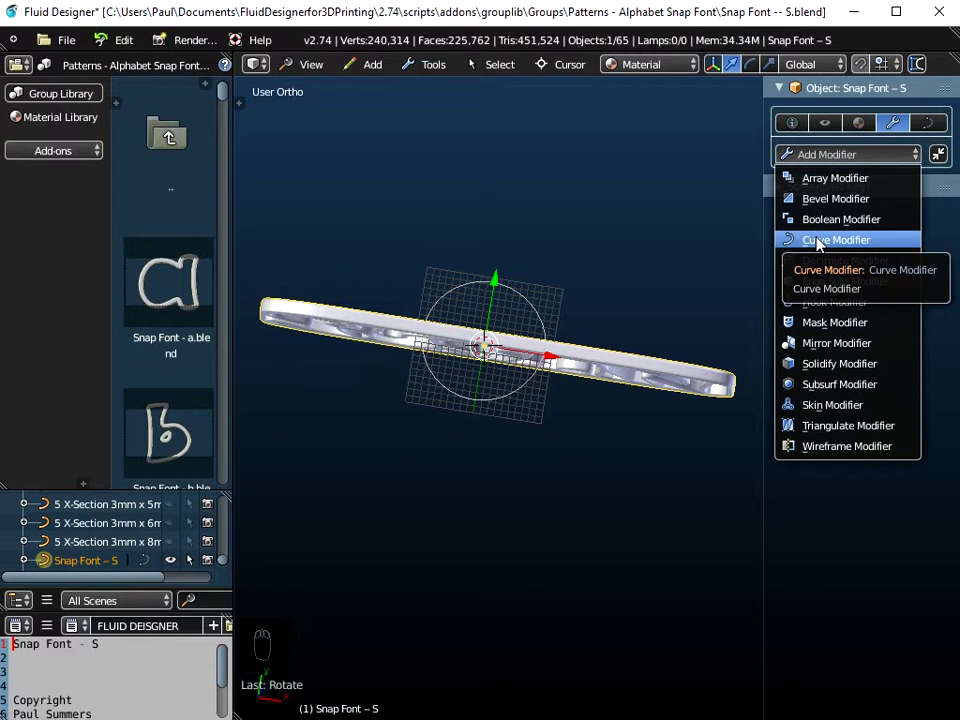
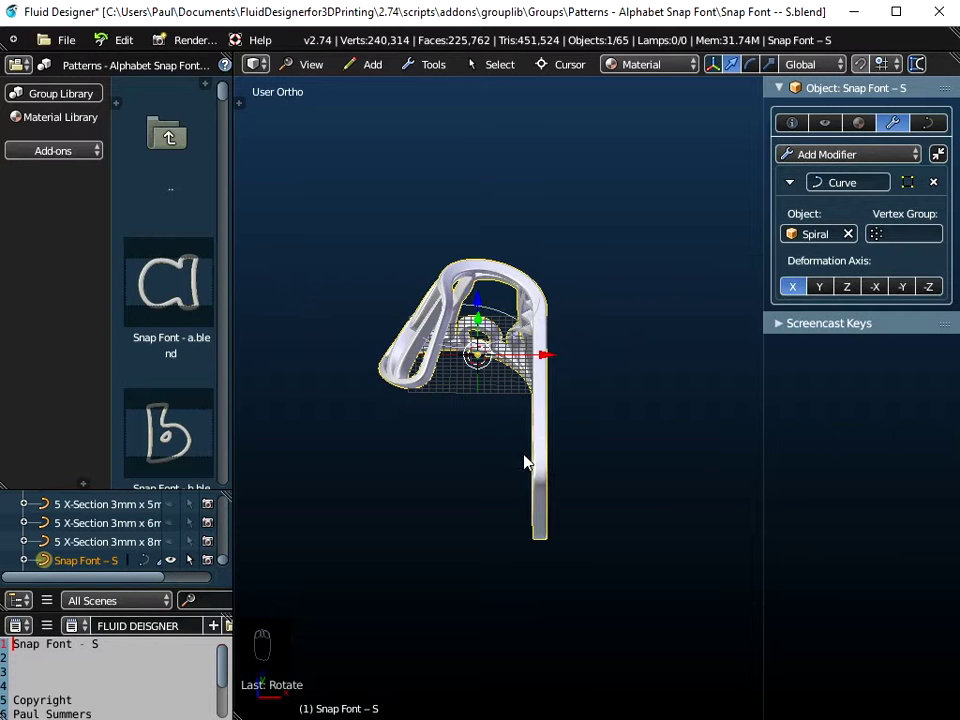
drag(544, 445, 475, 375)
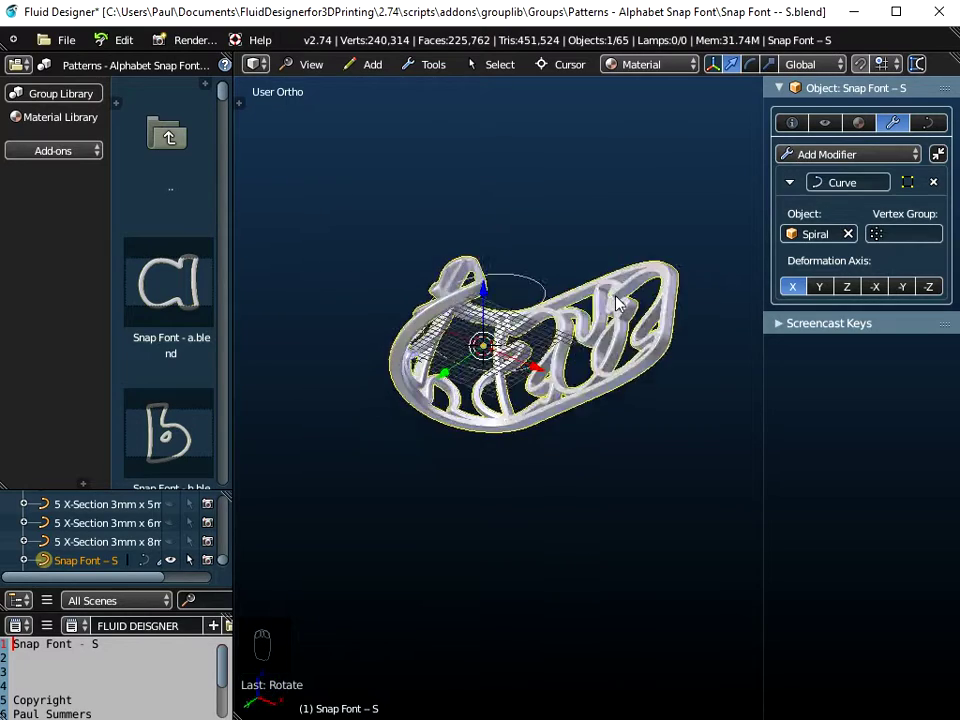
drag(598, 344, 618, 479)
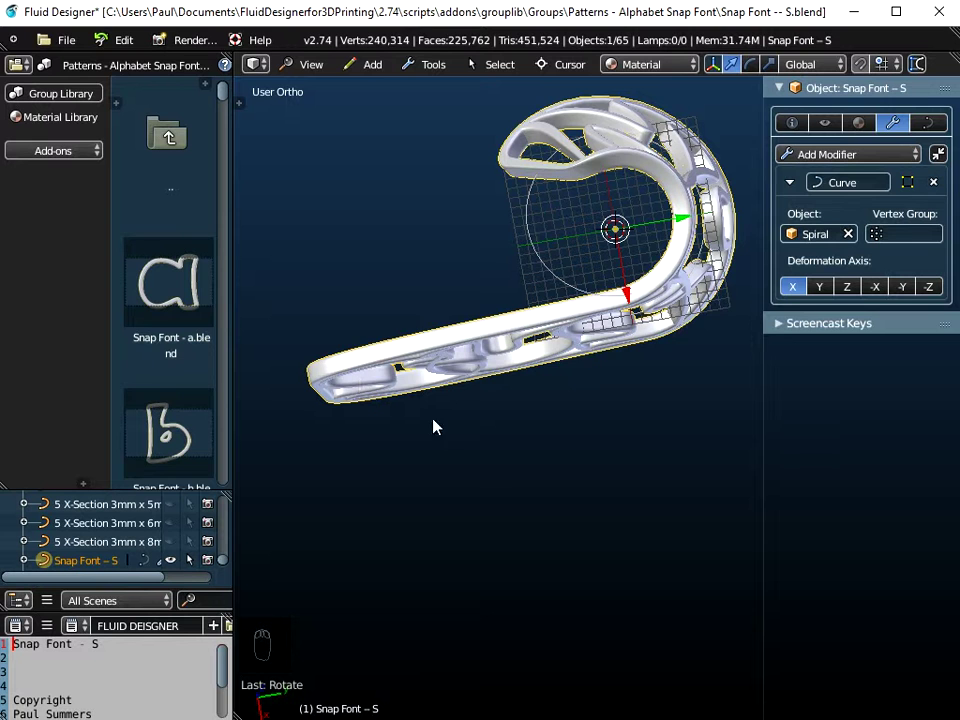
- From Front view, select all the plate's curve points and shift them along X until the lettering wraps into a ring
click(317, 72)
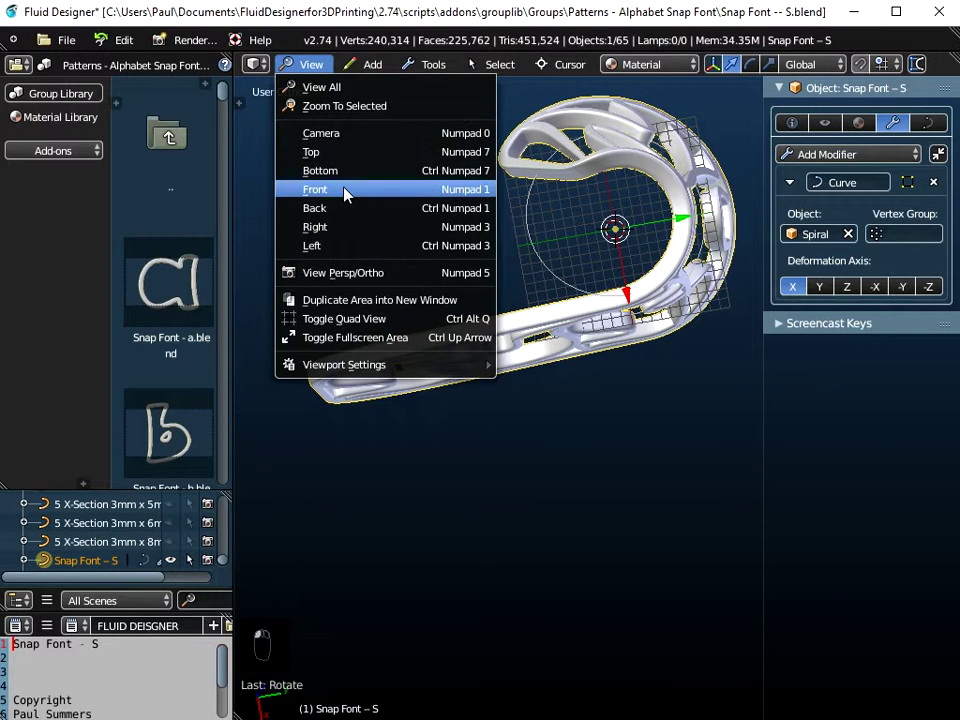
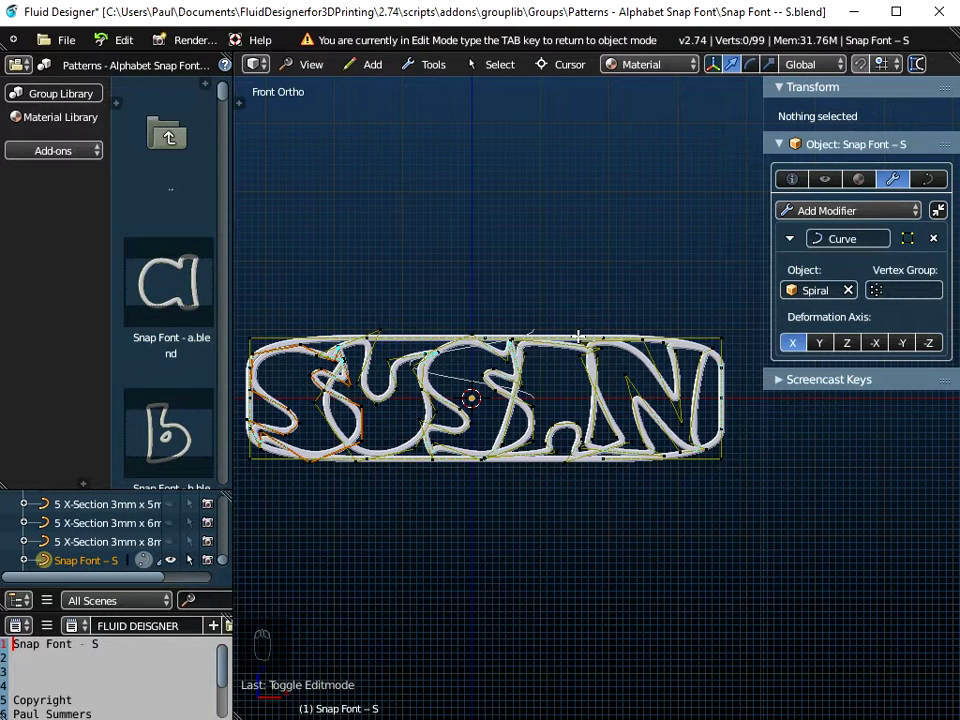
key(a)
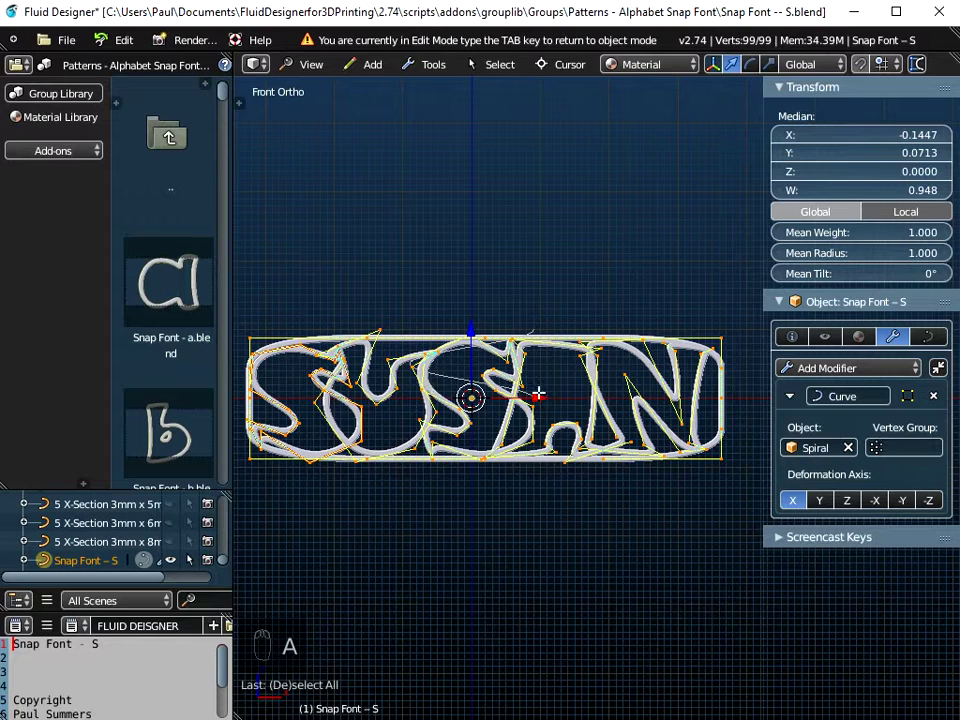
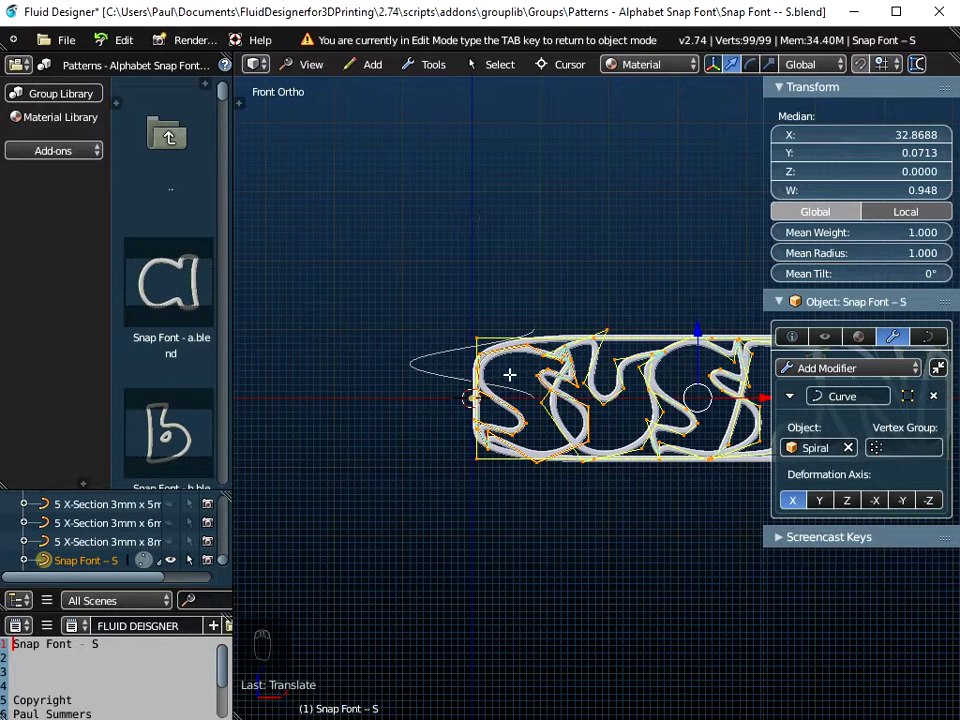
key(Tab)
drag(554, 365, 617, 615)
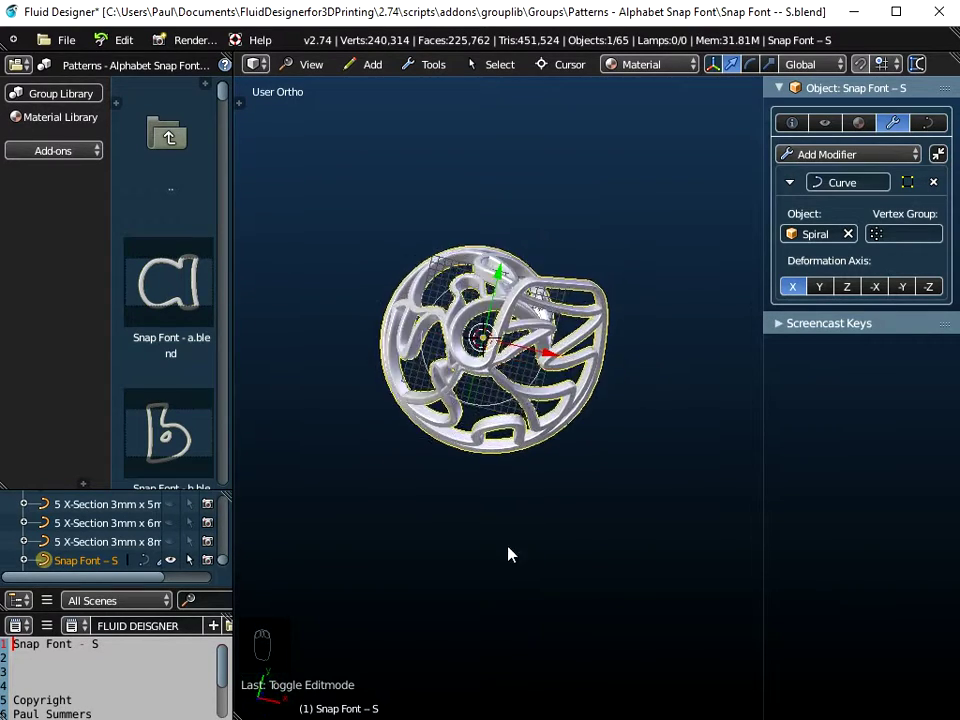
- Inspect the wrapped bangle from several angles, then show the plate's curve settings with its 1mm x 2mm profile
drag(469, 276, 466, 544)
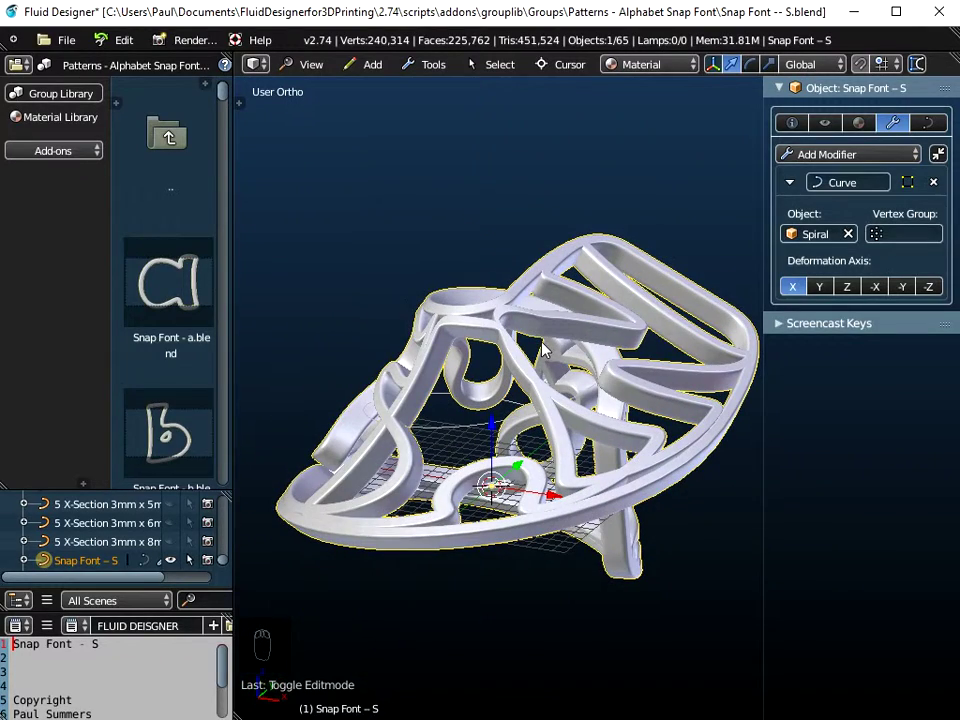
click(533, 325)
drag(617, 575, 606, 479)
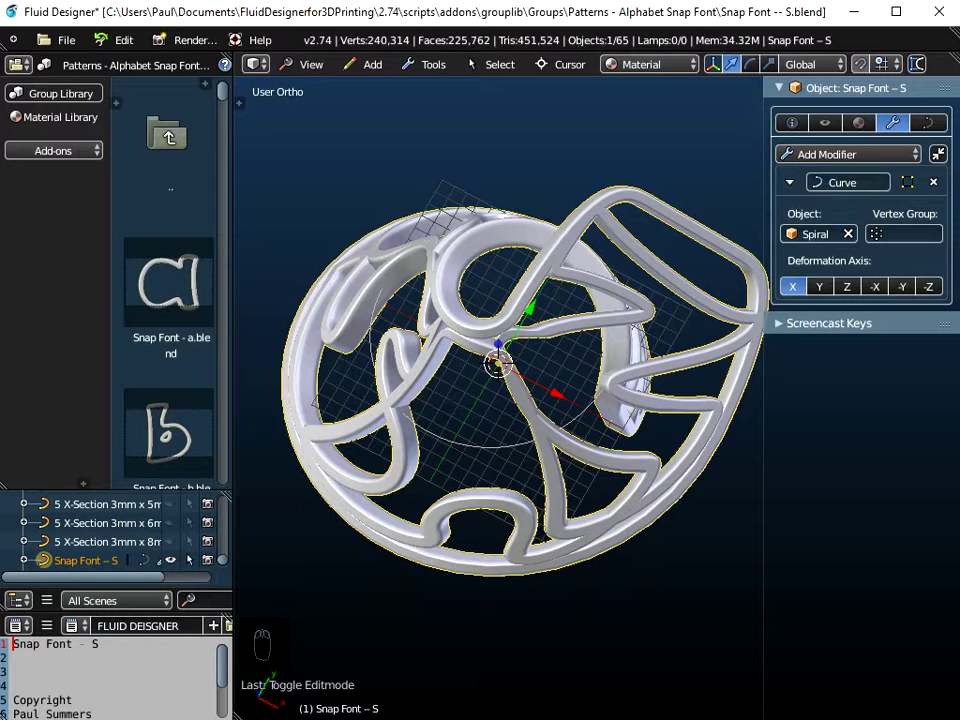
key(s)
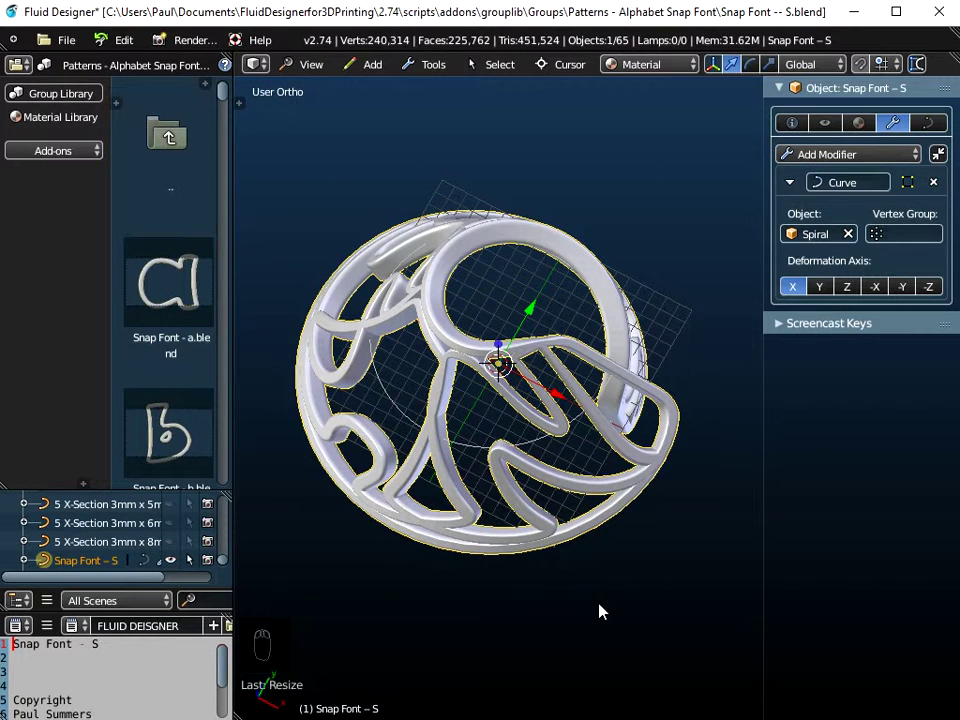
key(ctrl+a)
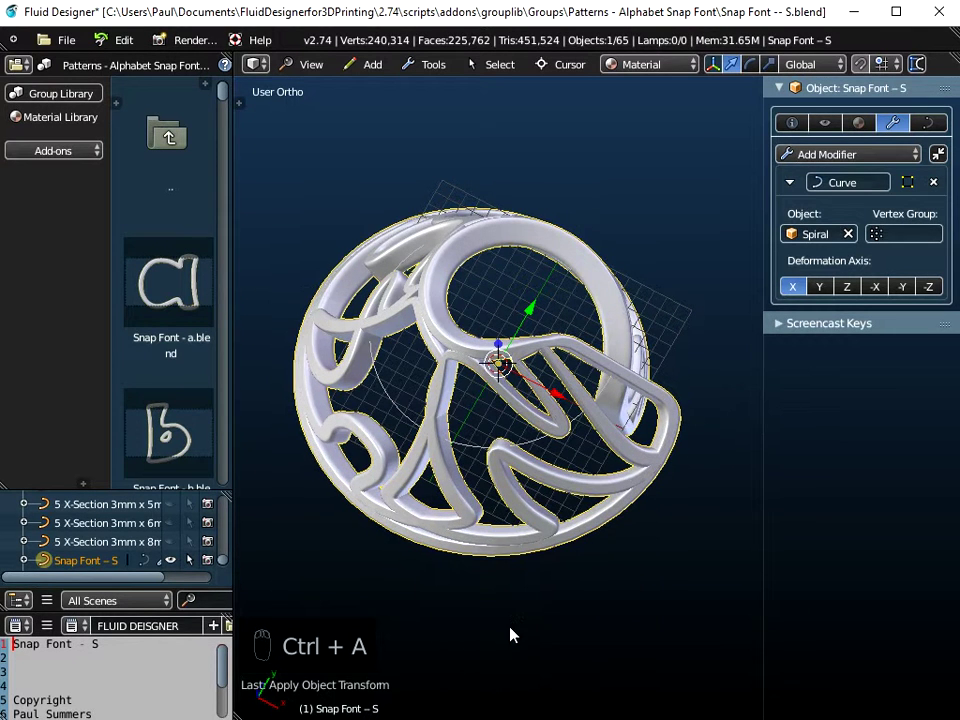
drag(553, 343, 548, 328)
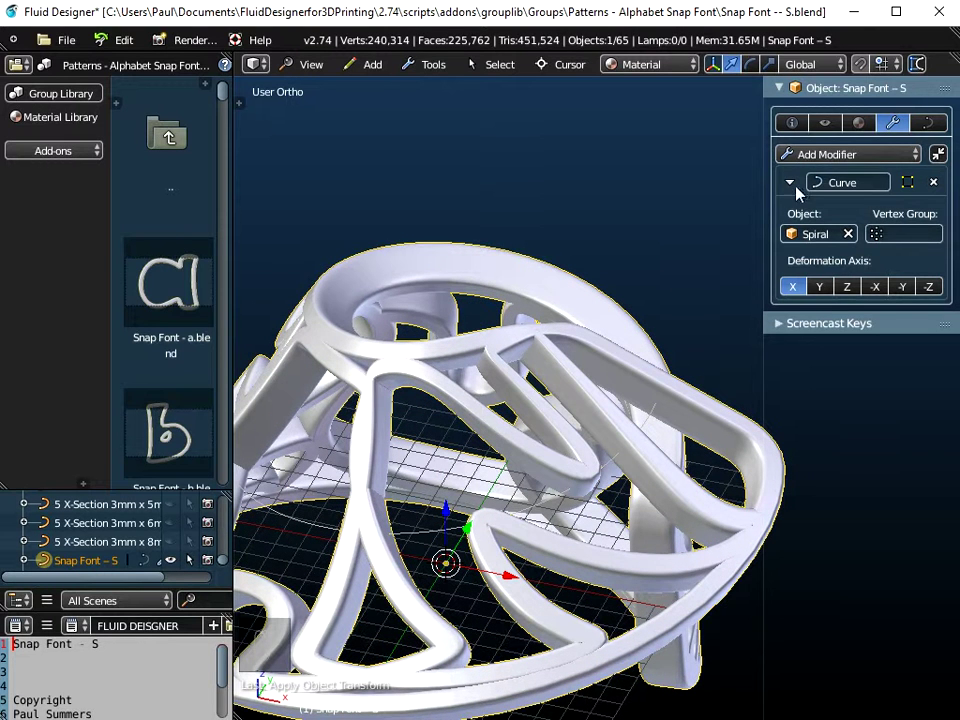
drag(943, 128, 764, 191)
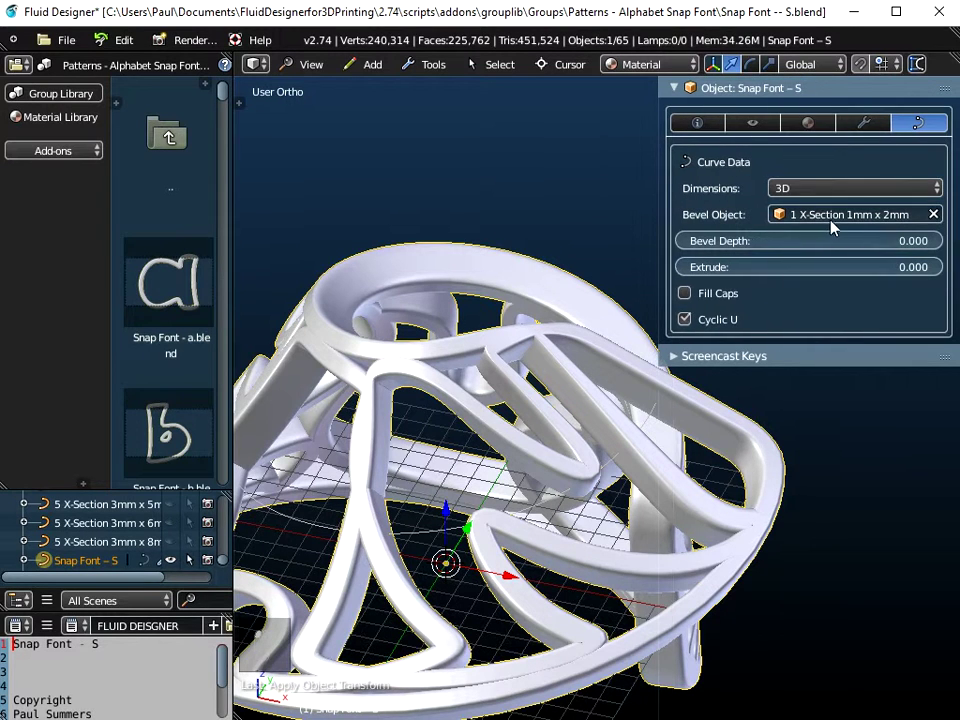
- Look through the bangle's inner ring and around it to inspect the thinner strands
middle_click(413, 532)
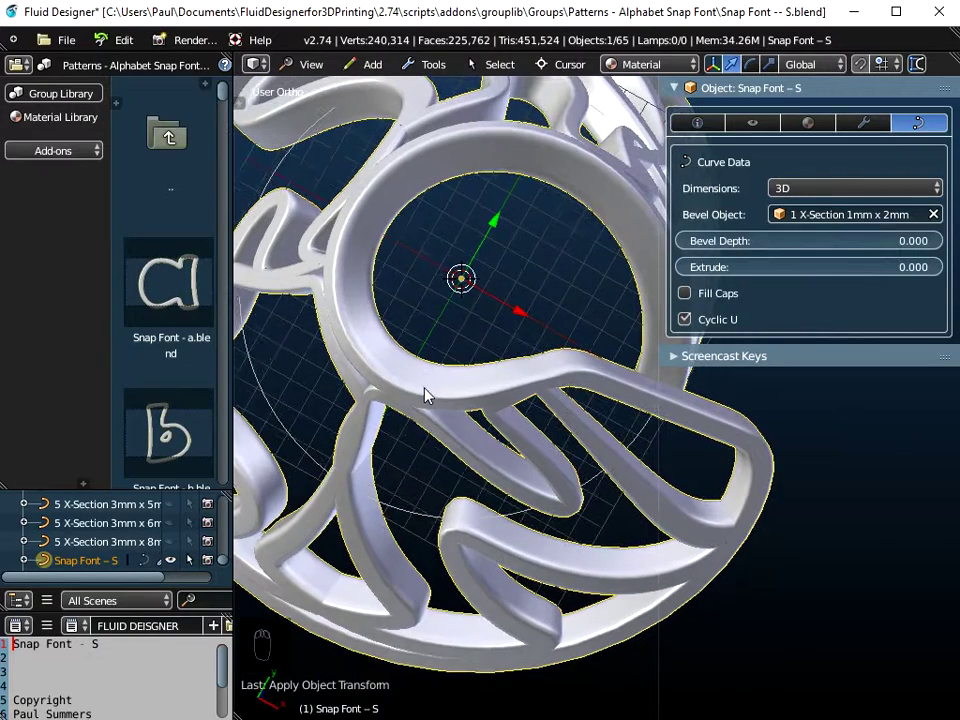
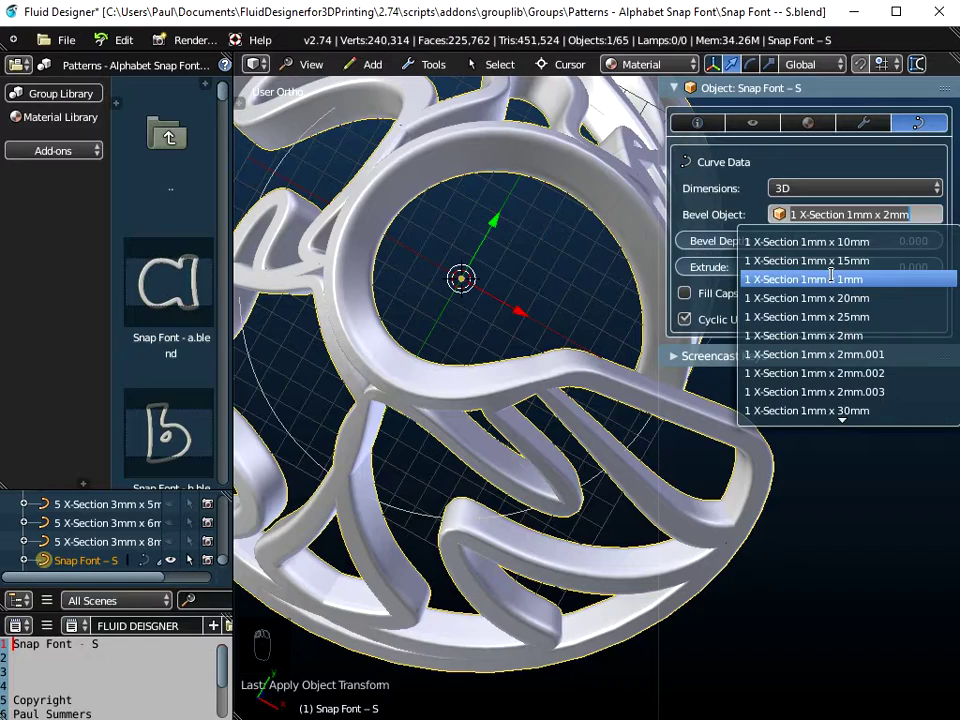
middle_click(561, 390)
middle_click(585, 321)
middle_click(573, 550)
drag(549, 394, 570, 585)
drag(571, 579, 557, 375)
drag(551, 365, 603, 349)
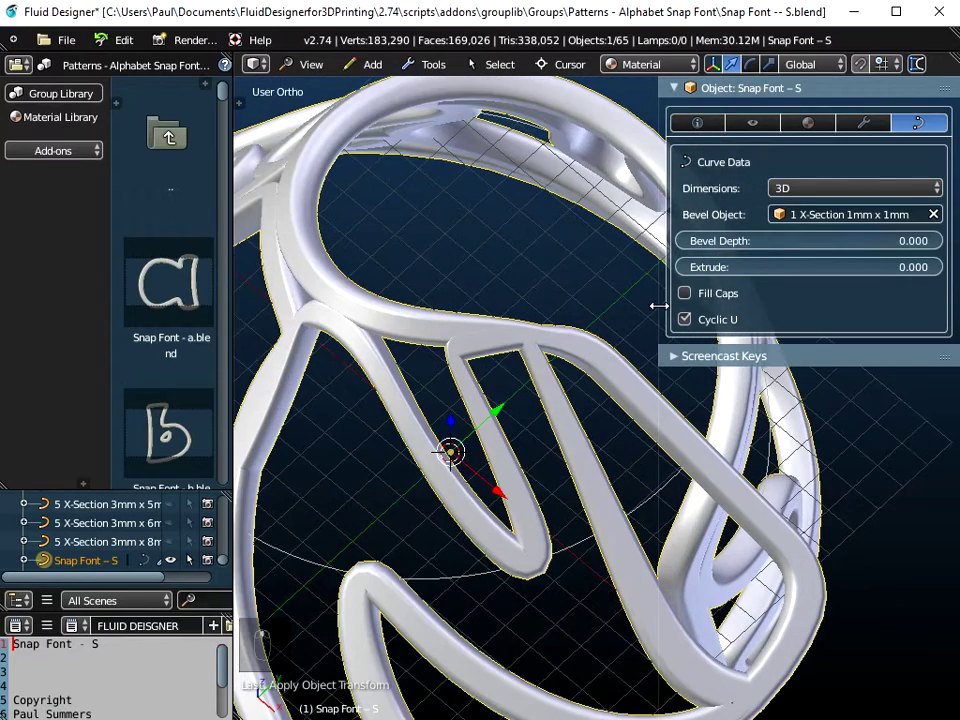
- Centre the flared bangle in a front view and make the Spiral guide curve the active object
click(584, 405)
click(599, 468)
middle_click(599, 468)
drag(593, 401, 579, 257)
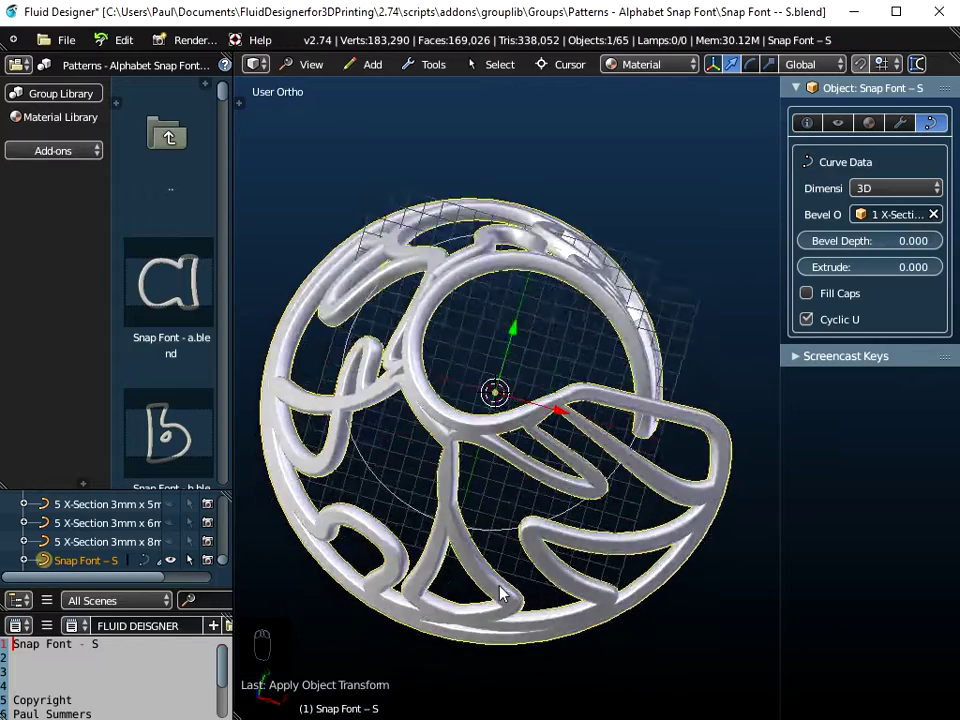
click(614, 546)
right_click(630, 561)
drag(636, 406, 318, 71)
click(318, 71)
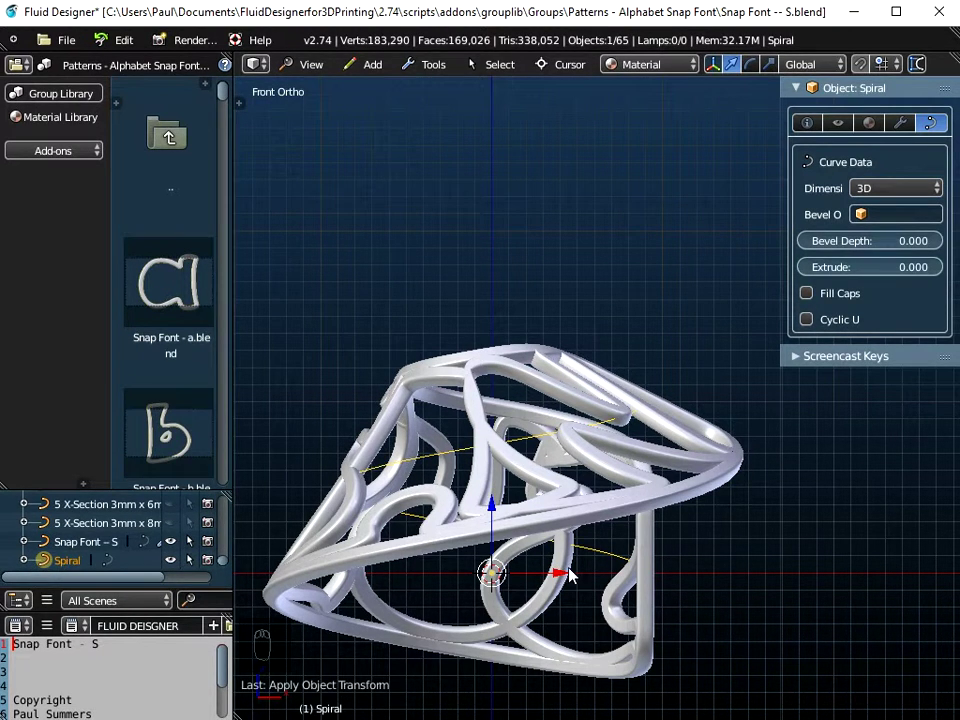
- Select all the Spiral's points and scale Z to 0 for a flat ring, then reselect the Snap Font – S bangle
drag(575, 575, 590, 444)
key(Tab)
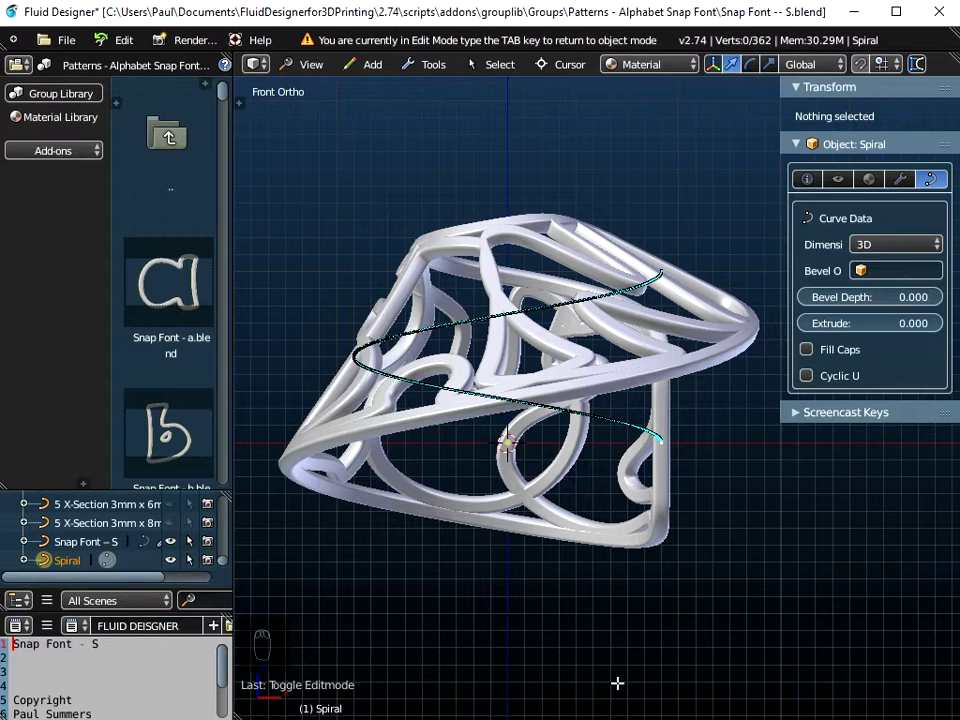
key(a)
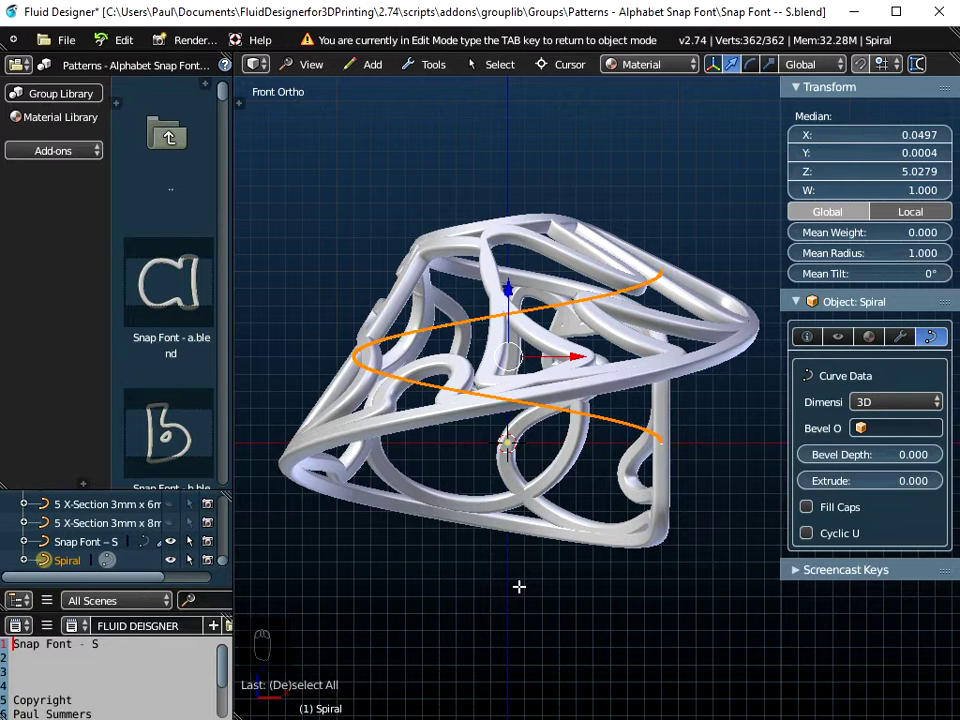
key(s)
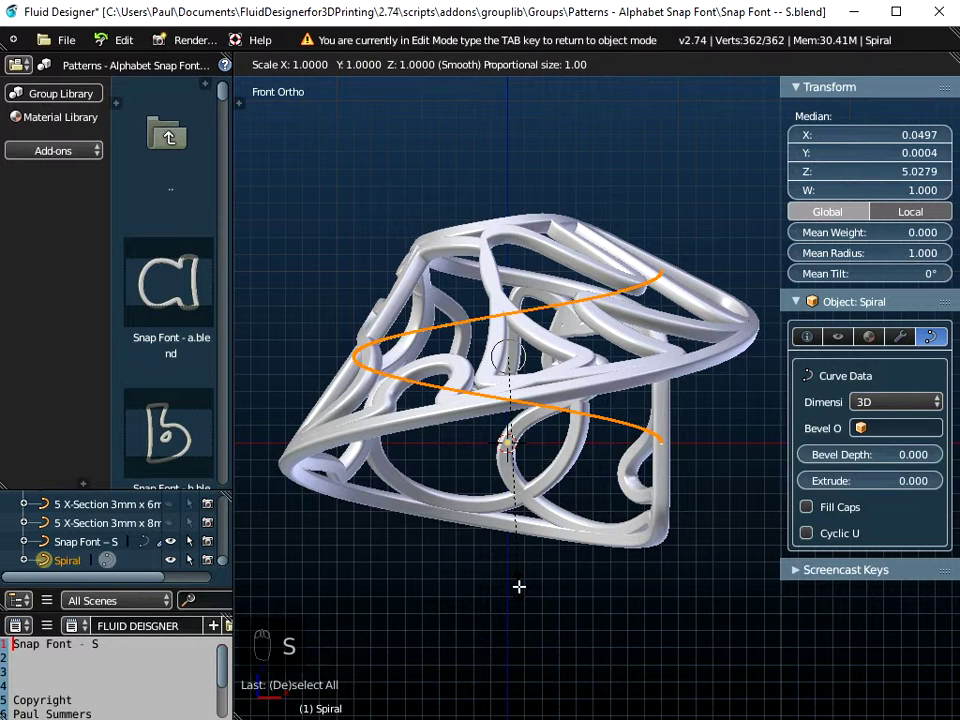
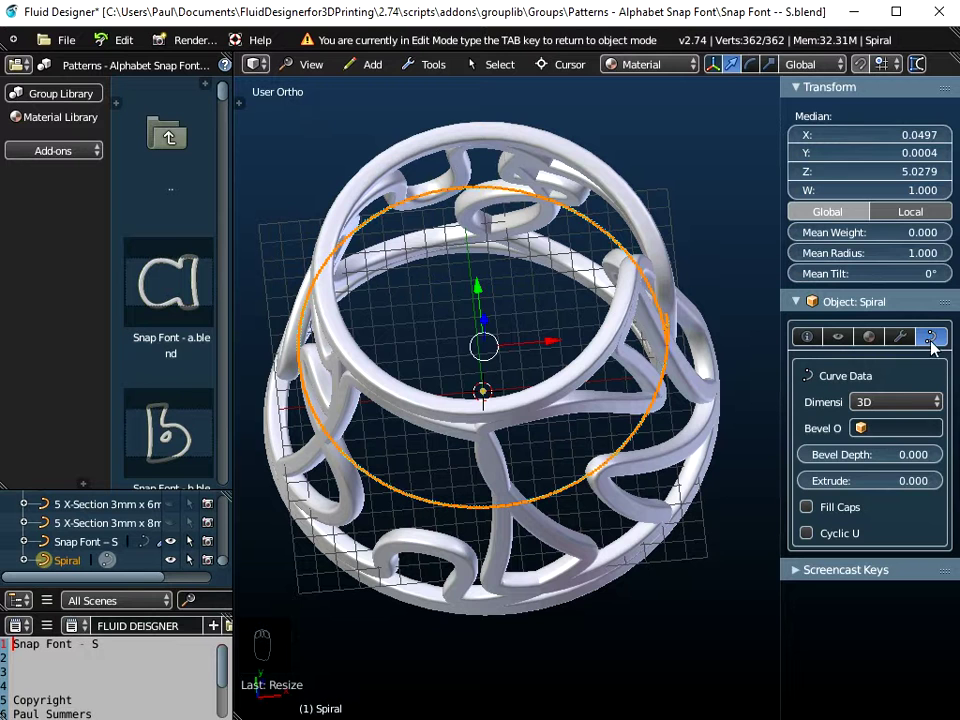
key(Tab)
click(582, 382)
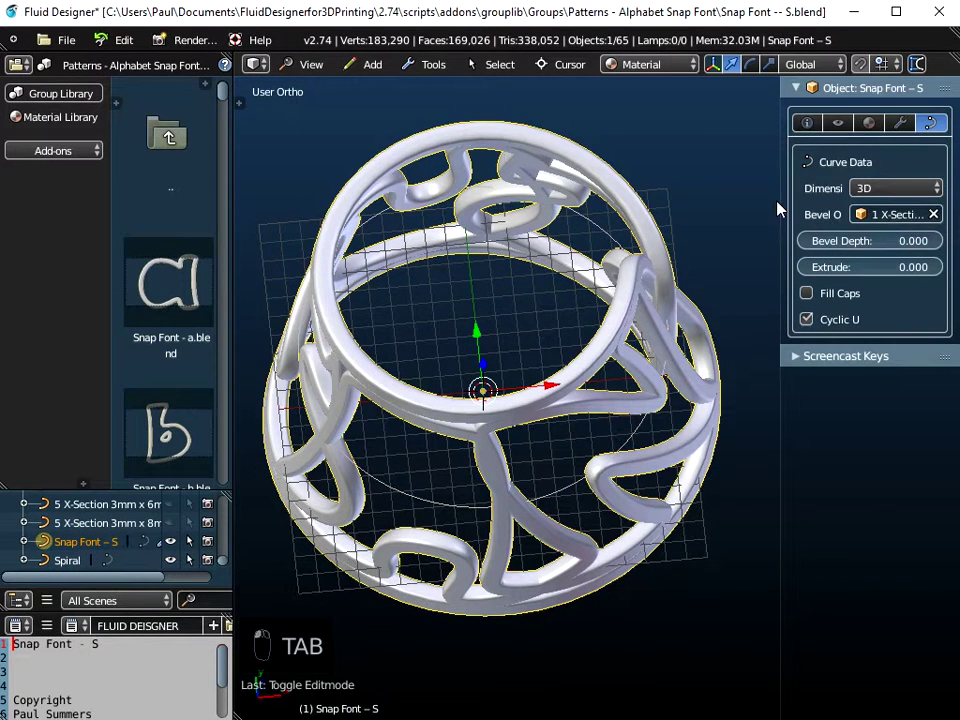
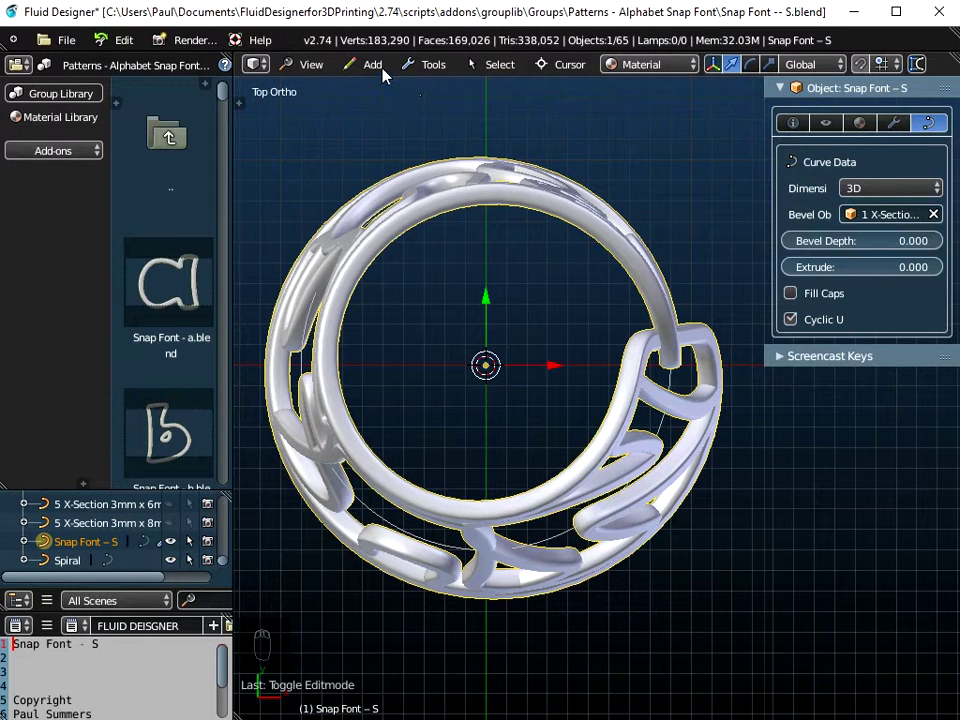
- Add a Cylinder mesh and set its X and Y dimensions to 18.14
click(387, 72)
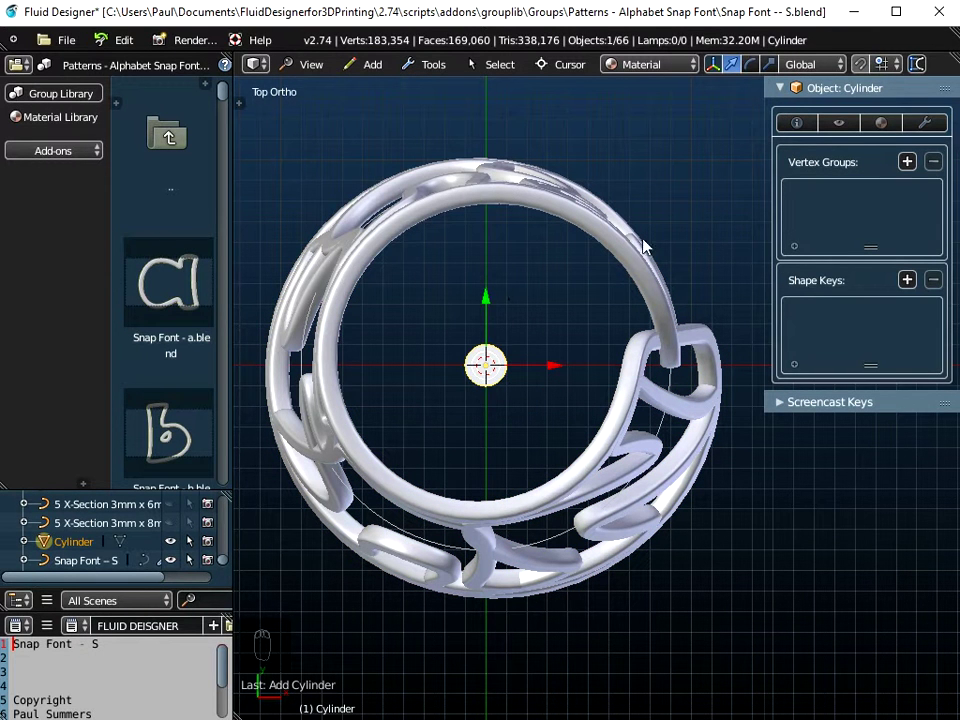
click(808, 129)
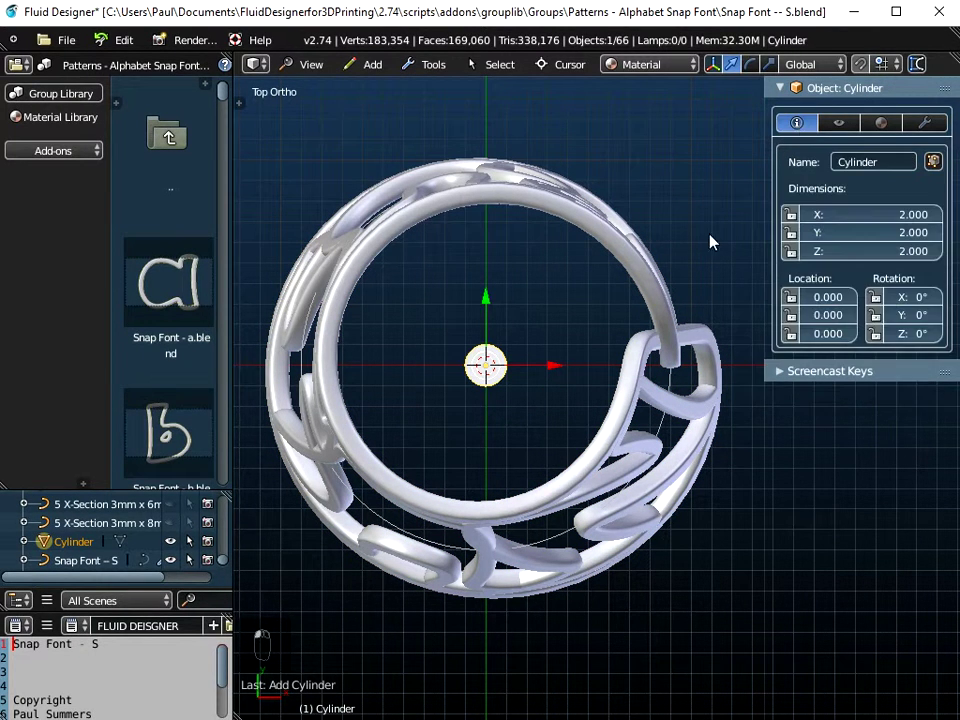
click(873, 221)
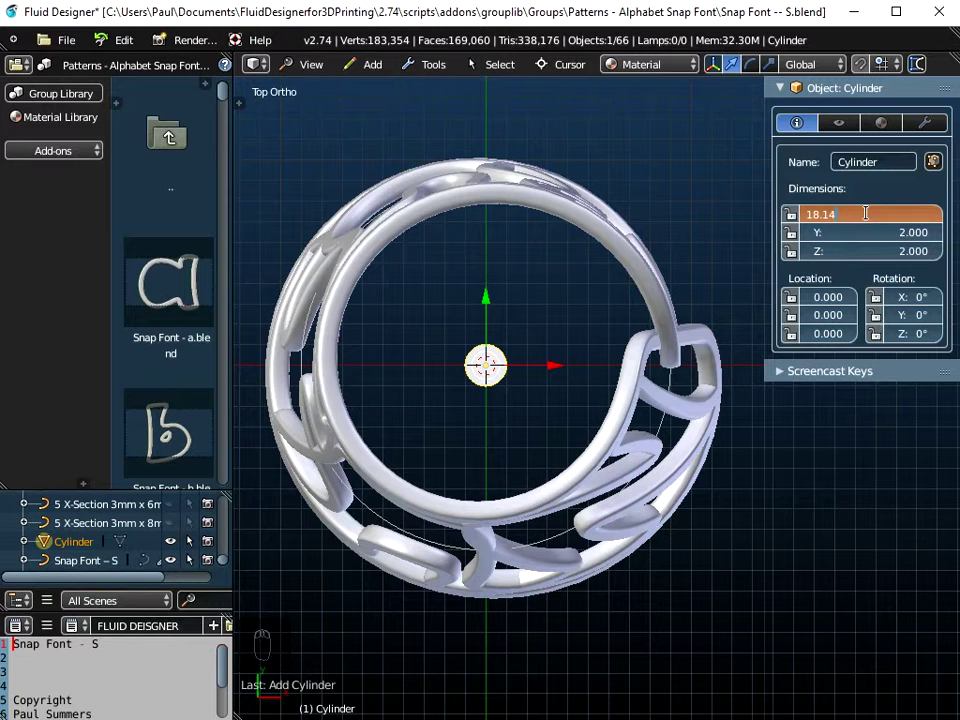
click(867, 239)
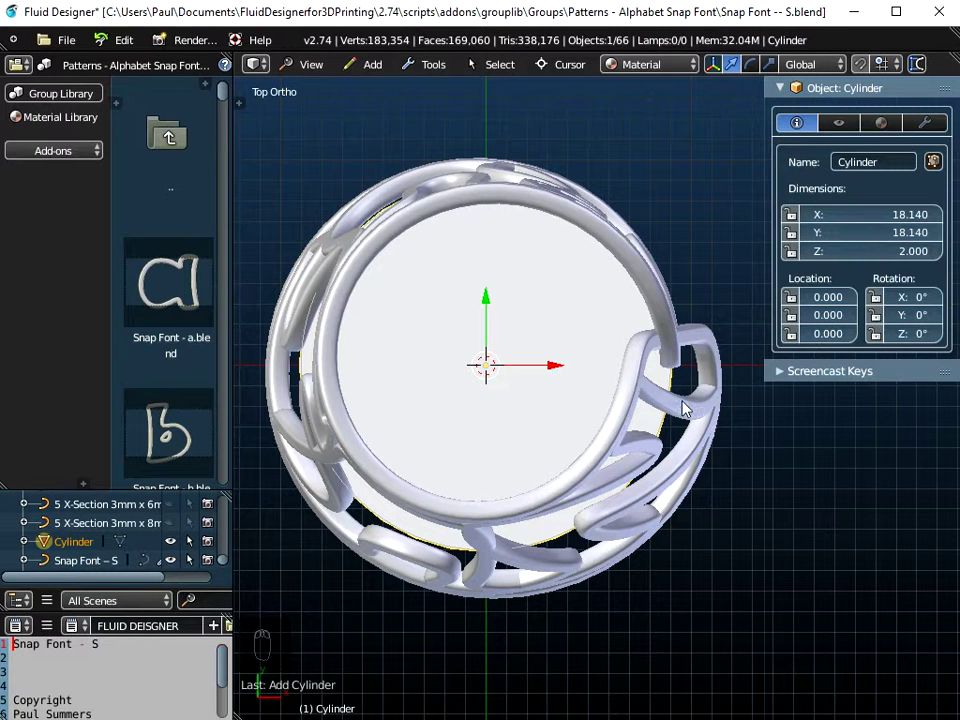
- Set the cylinder's height to 20 so it fills the bangle, then select the Spiral curve again
drag(633, 506, 883, 260)
click(883, 260)
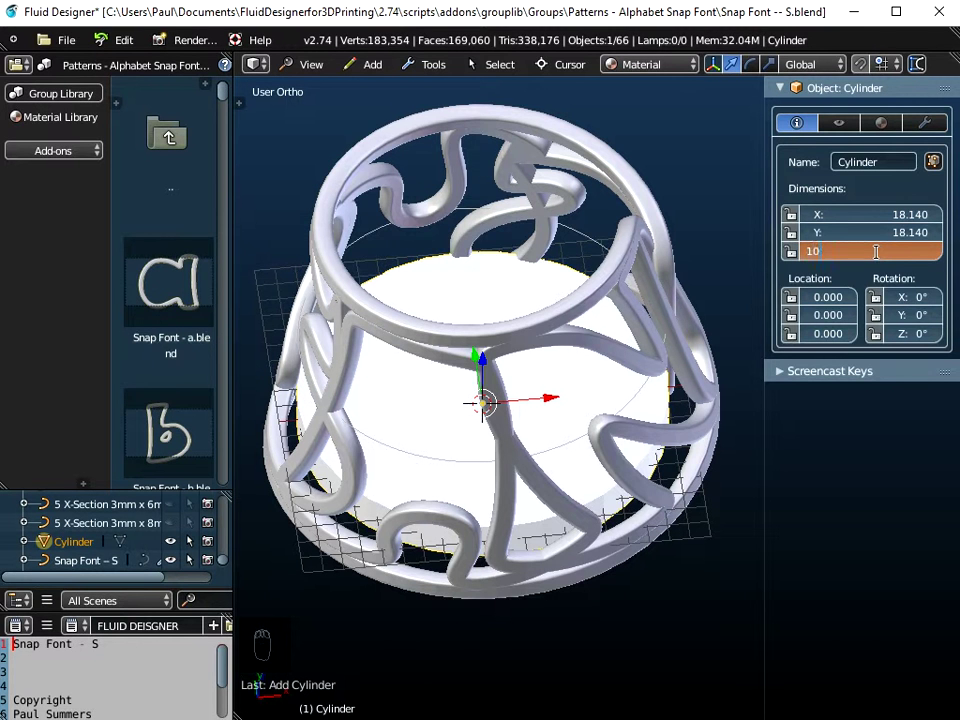
click(886, 259)
drag(617, 375, 617, 442)
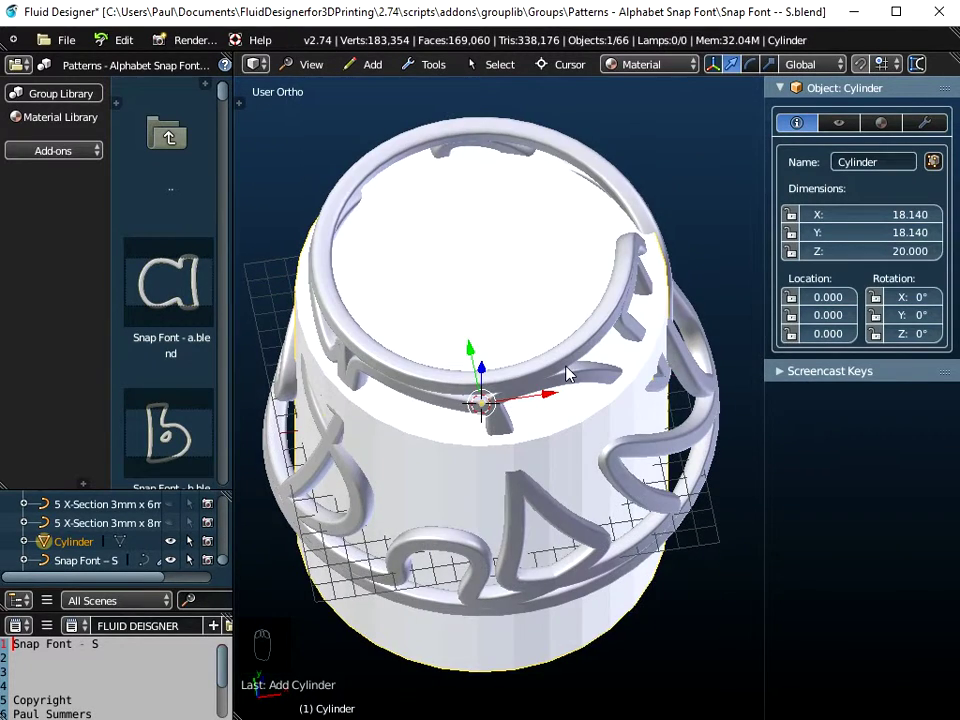
click(313, 70)
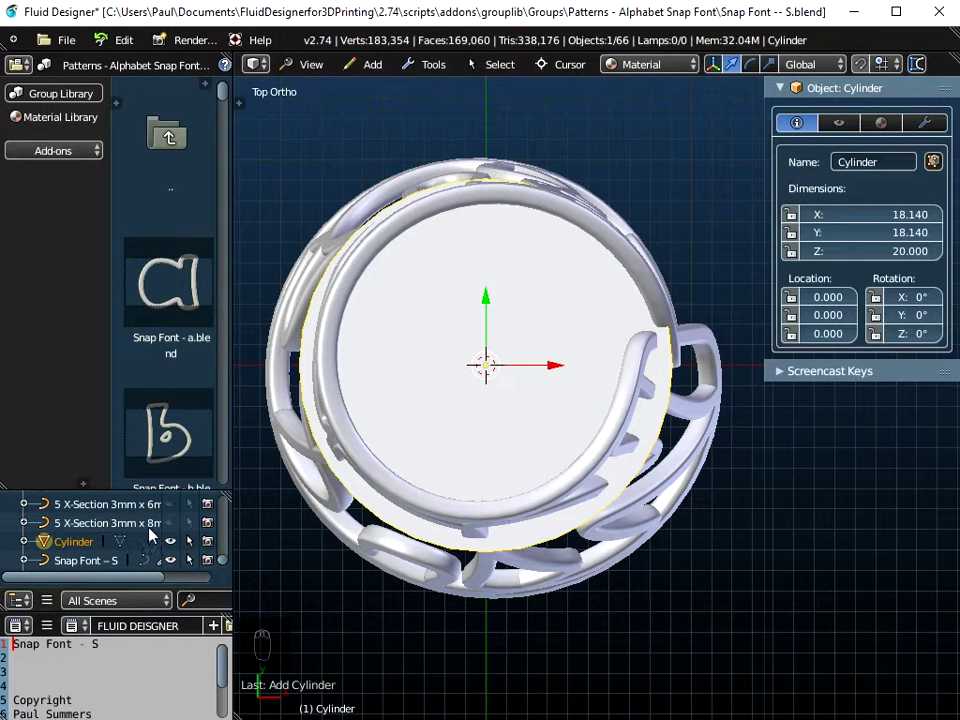
drag(79, 566, 74, 569)
- With the Spiral guide selected and the bangle recentred, begin resizing the spiral to fit around the cylinder
click(74, 569)
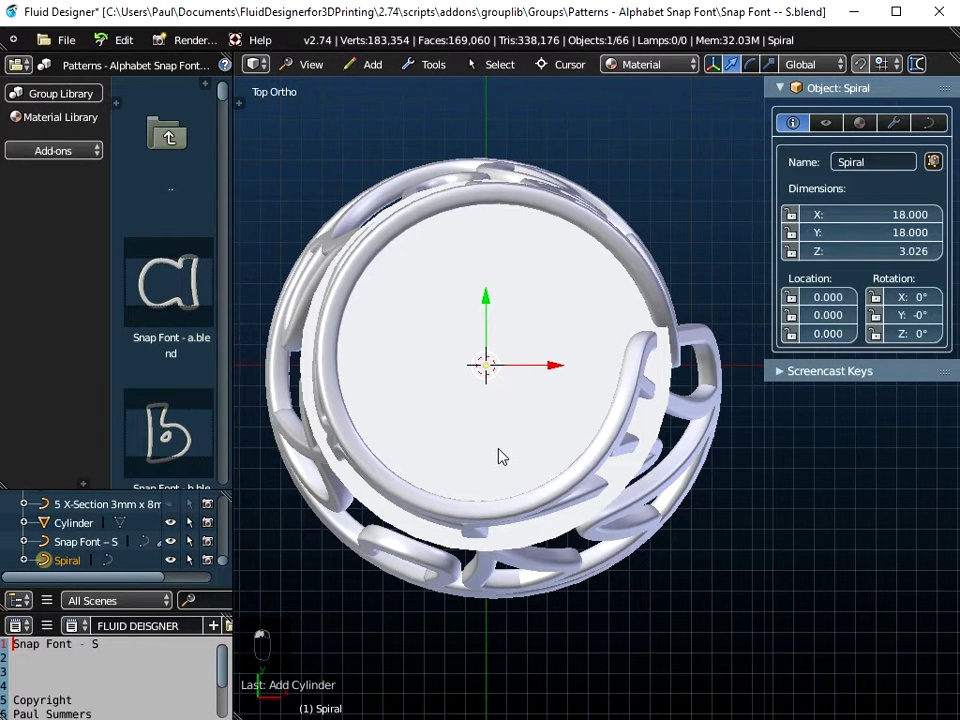
drag(532, 407, 485, 444)
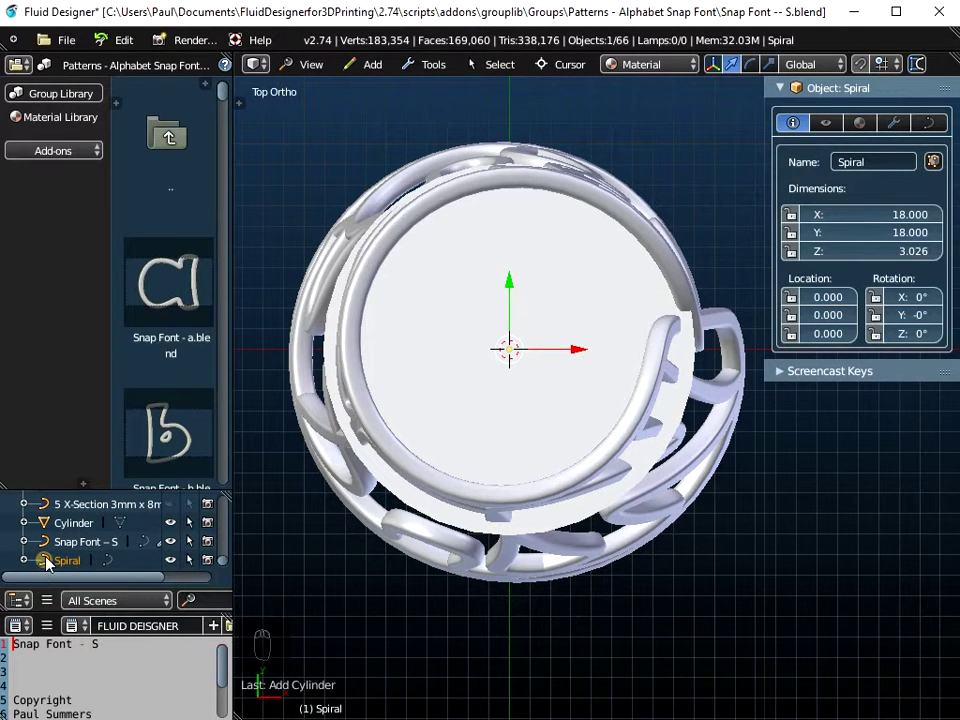
drag(176, 543, 200, 511)
drag(176, 530, 72, 552)
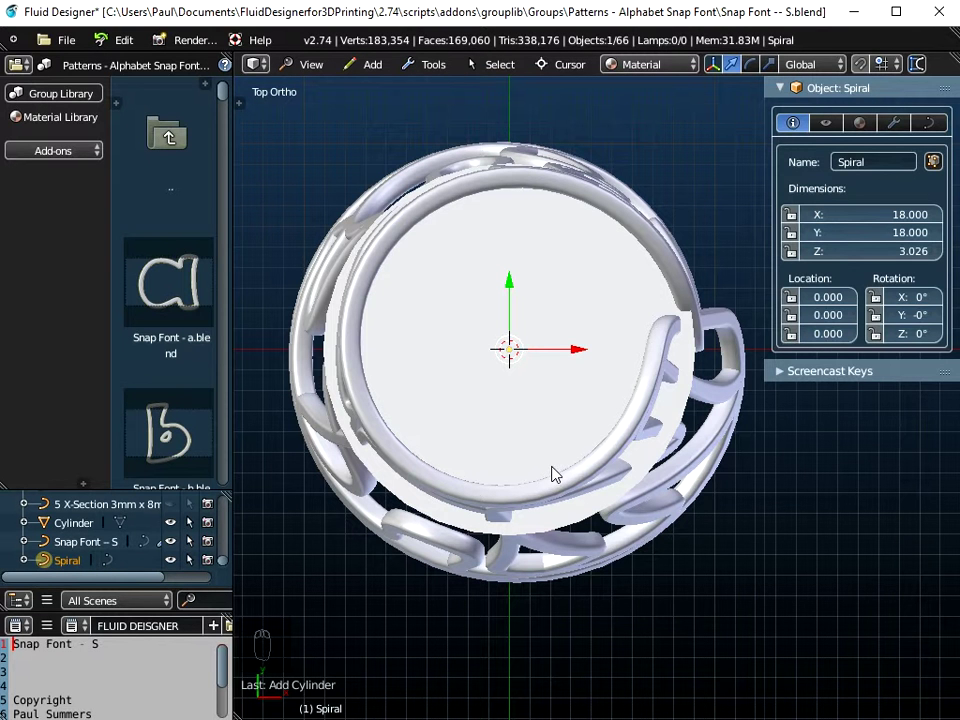
key(s)
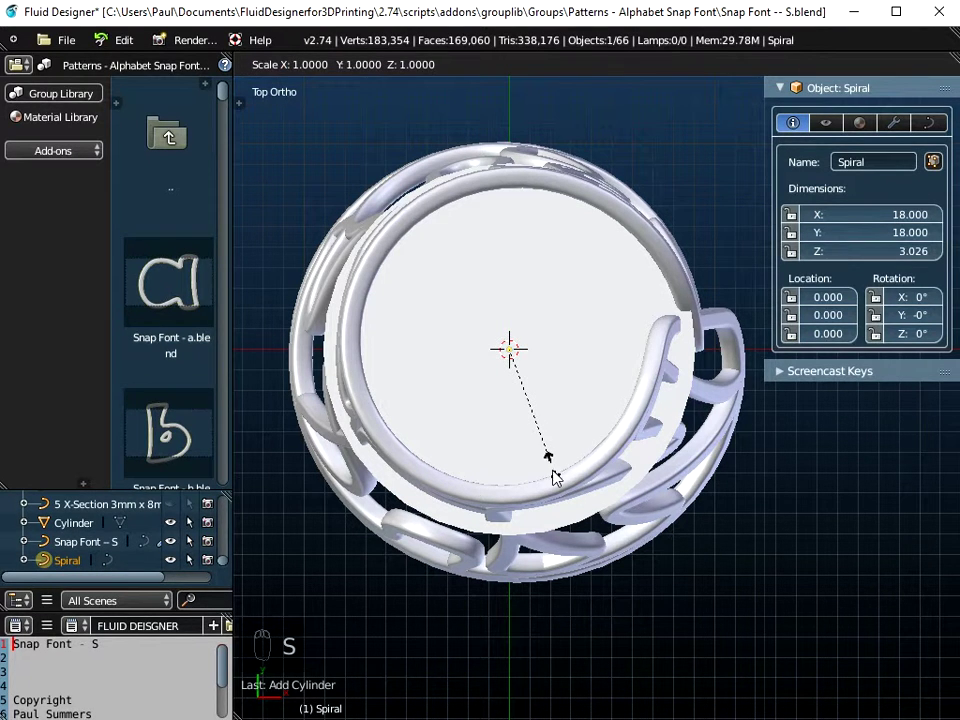
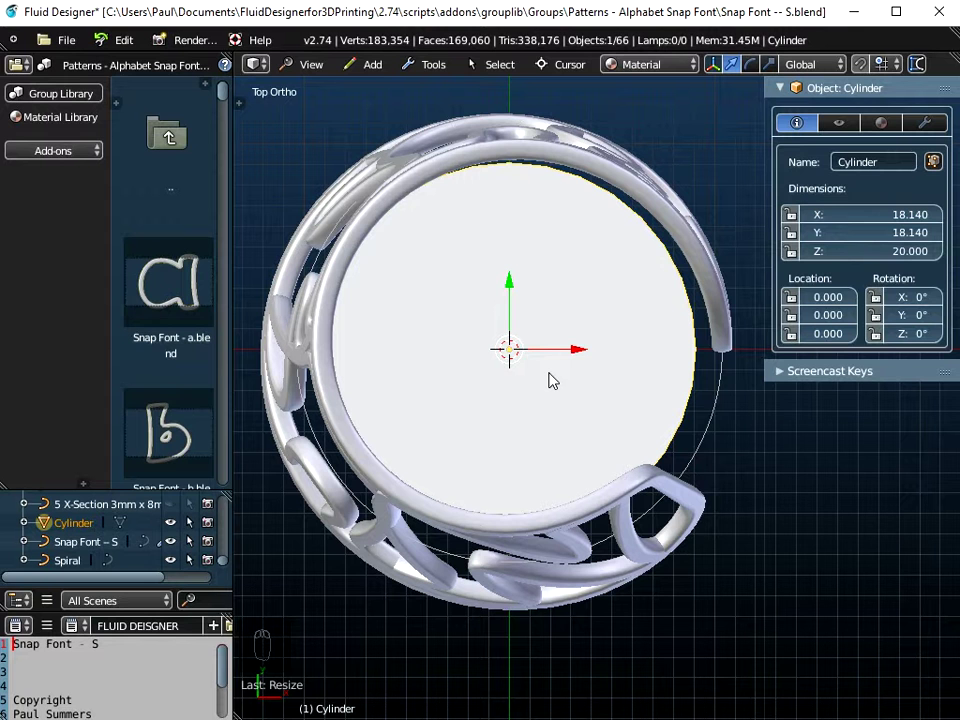
- Move the Cylinder slightly off centre to about 0.274, 0.730 and check the bangle's fit around it
key(g)
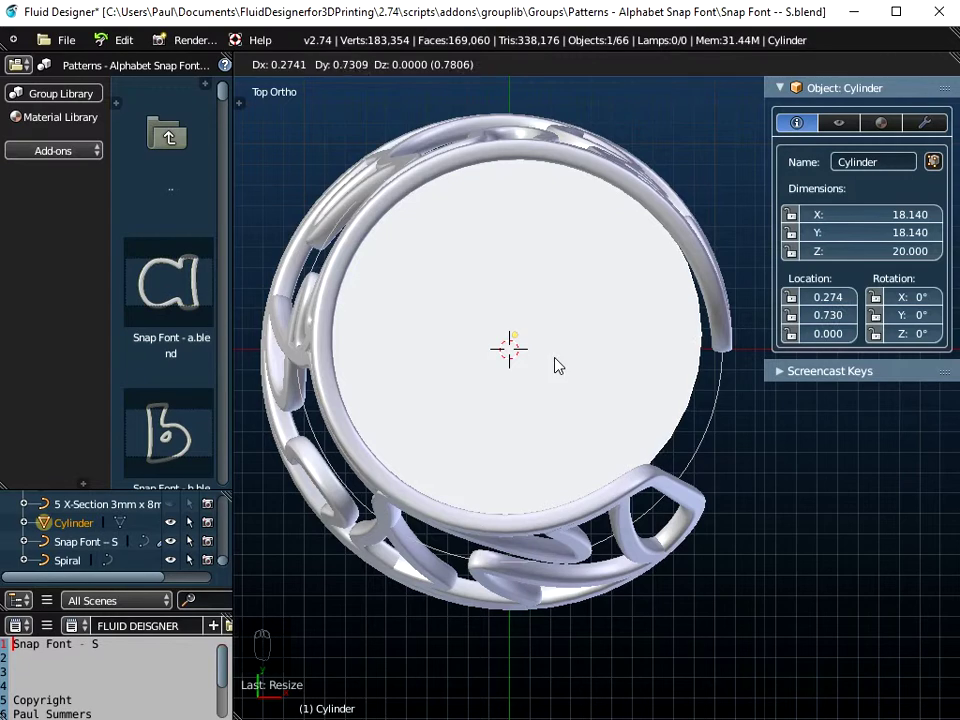
drag(582, 445, 576, 460)
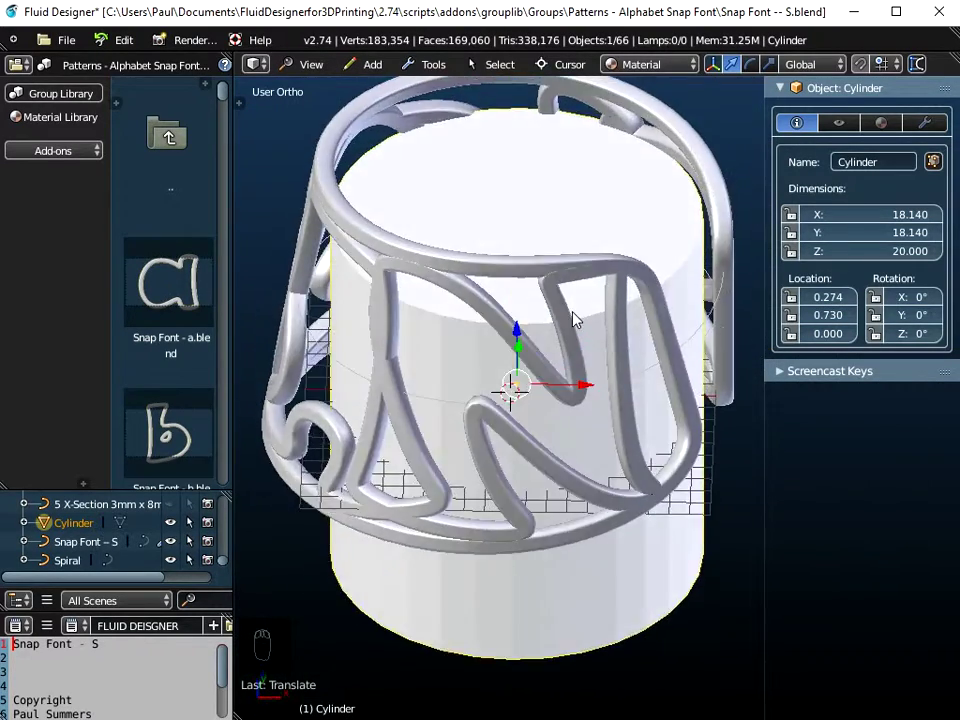
drag(539, 396, 710, 278)
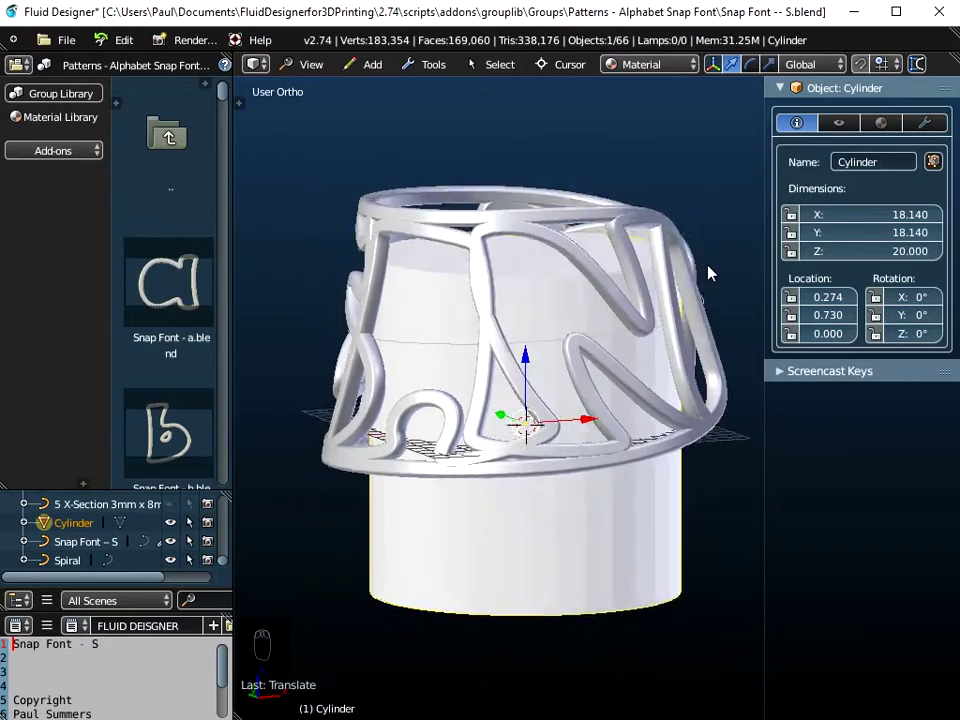
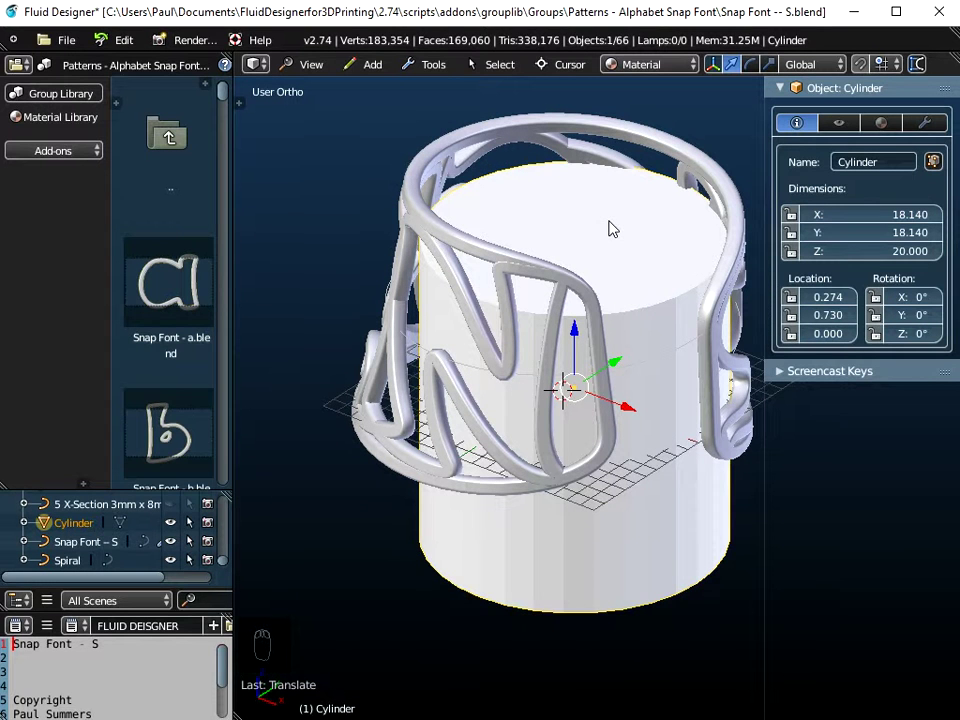
click(647, 282)
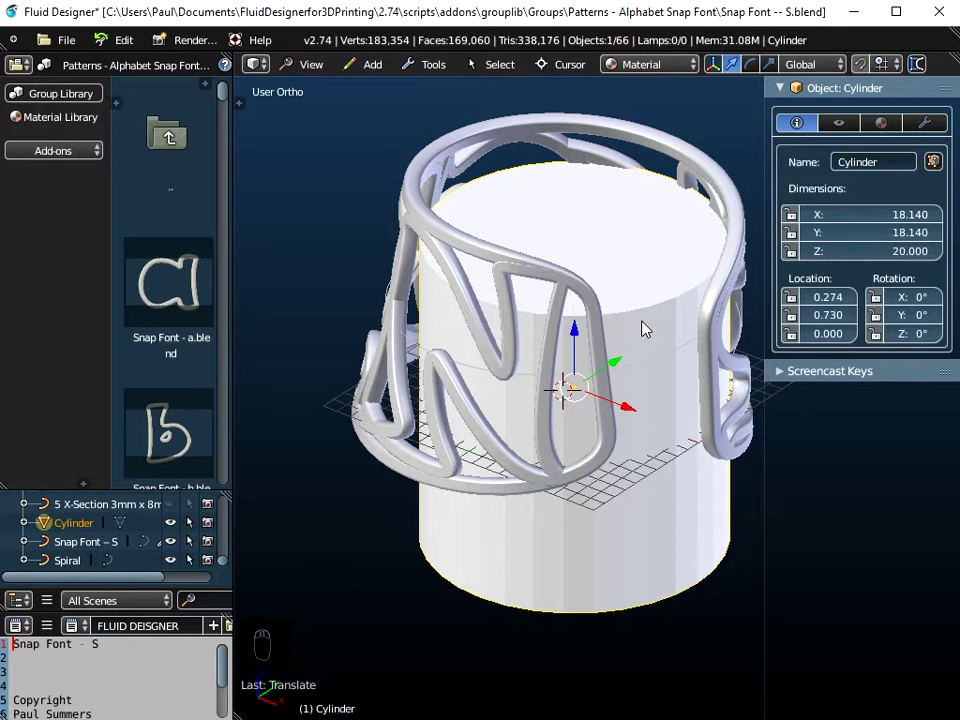
- Delete the test Cylinder, select the Snap Font – S bangle and bring up File > Export for STL
key(x)
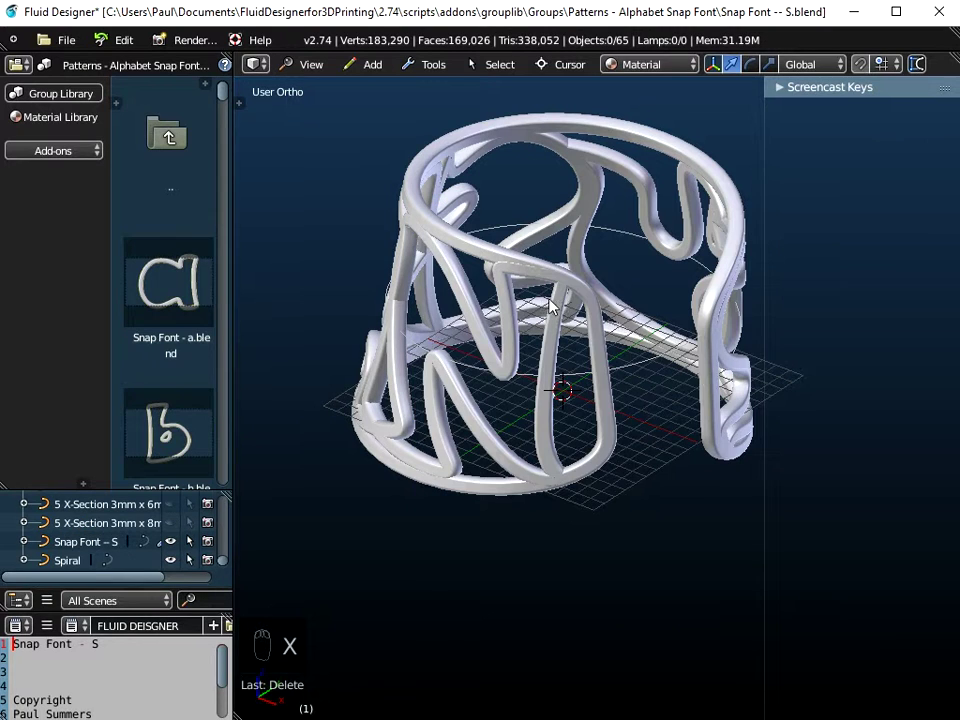
click(523, 276)
right_click(552, 369)
drag(552, 369, 435, 541)
drag(568, 551, 759, 494)
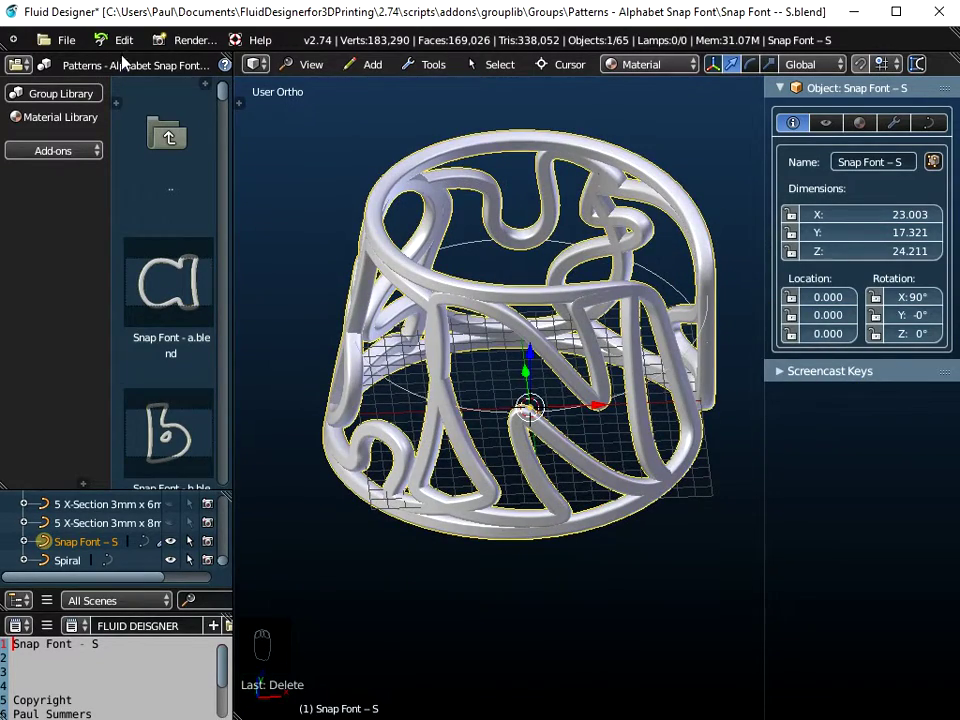
click(80, 43)
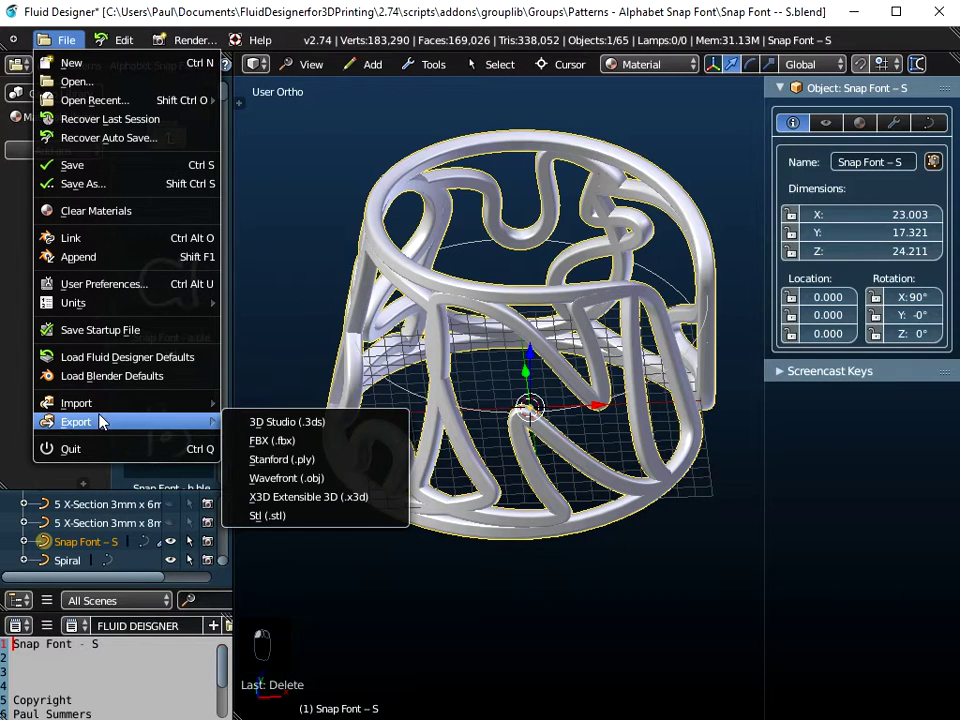